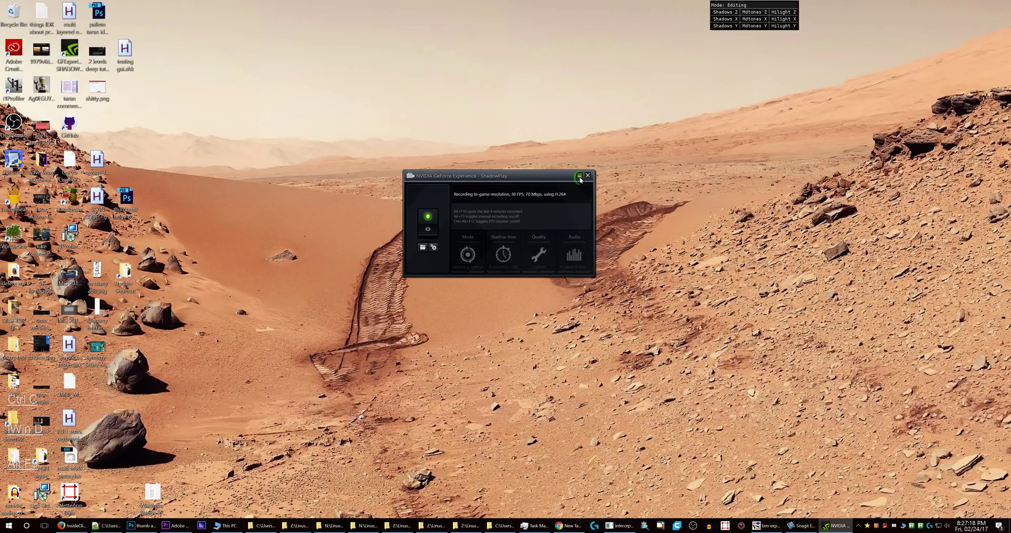
Dismiss the ShadowPlay recording panel so the Twitter notifications show in Firefox.
key(ctrl+F1)
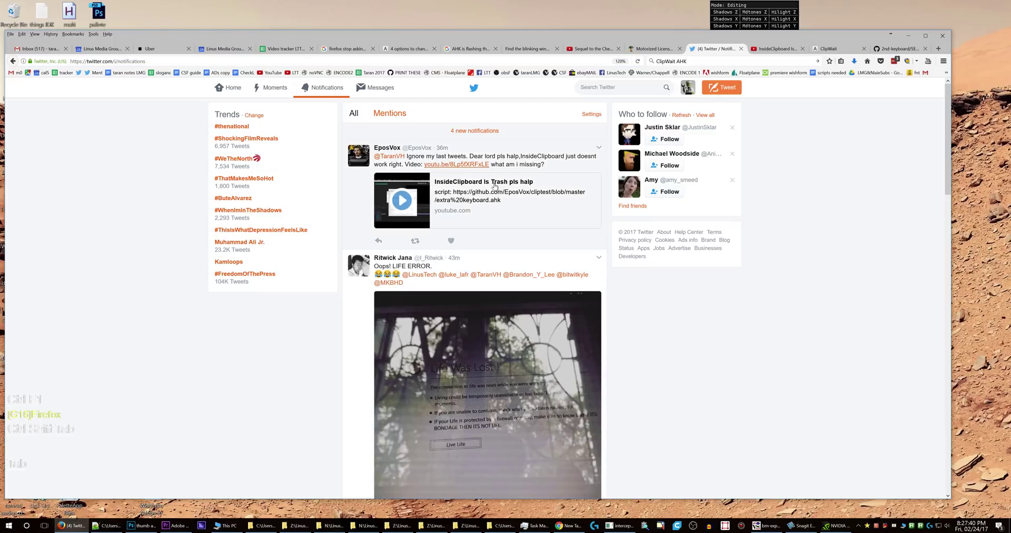
Bring up the YouTube troubleshooting video linked in the broken-clipboard-script tweet.
key(ctrl+Tab)
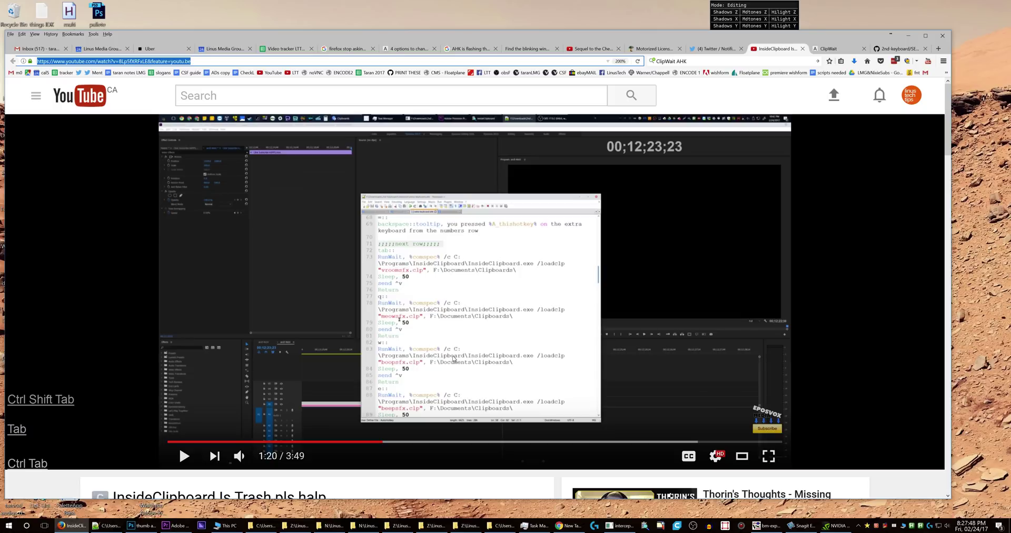
Bring the recallClipboard function into view and switch over to Premiere Pro.
key(ctrl+F6)
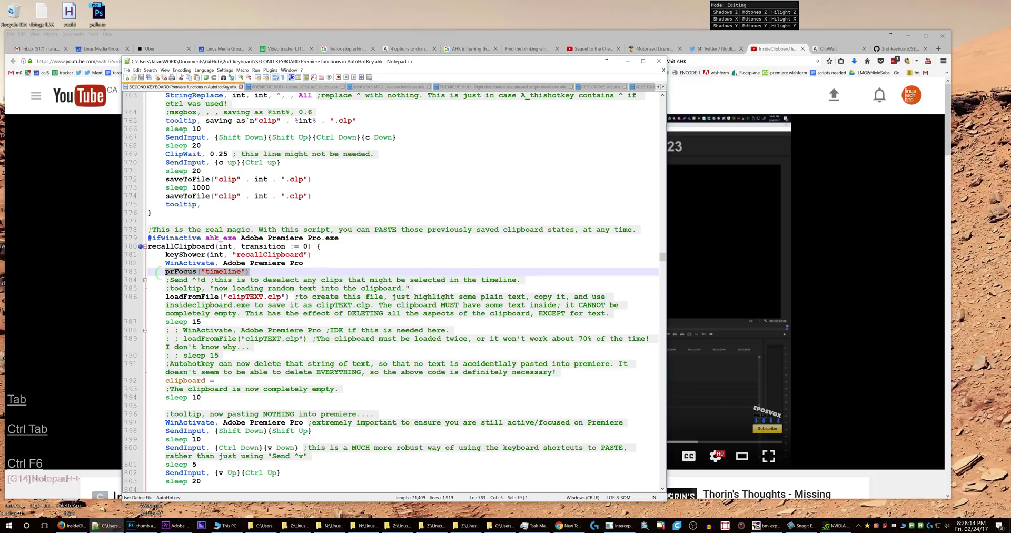
Switch to the Premiere Pro timeline and fire the clipboard recall macro keys (slots 1, 0, 7).
key(ctrl+F3)
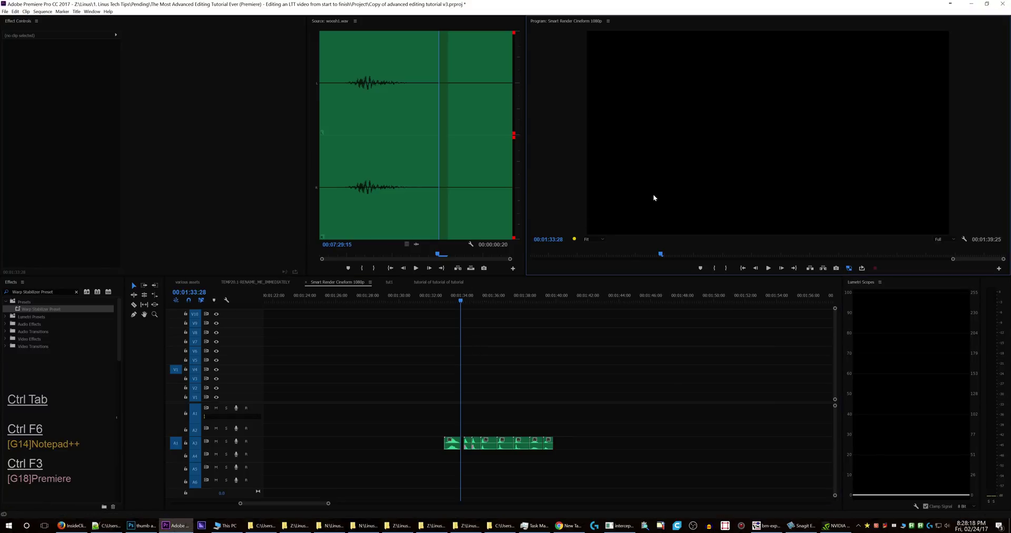
key(ctrl+shift+alt+1)
key(ctrl+shift+alt+0)
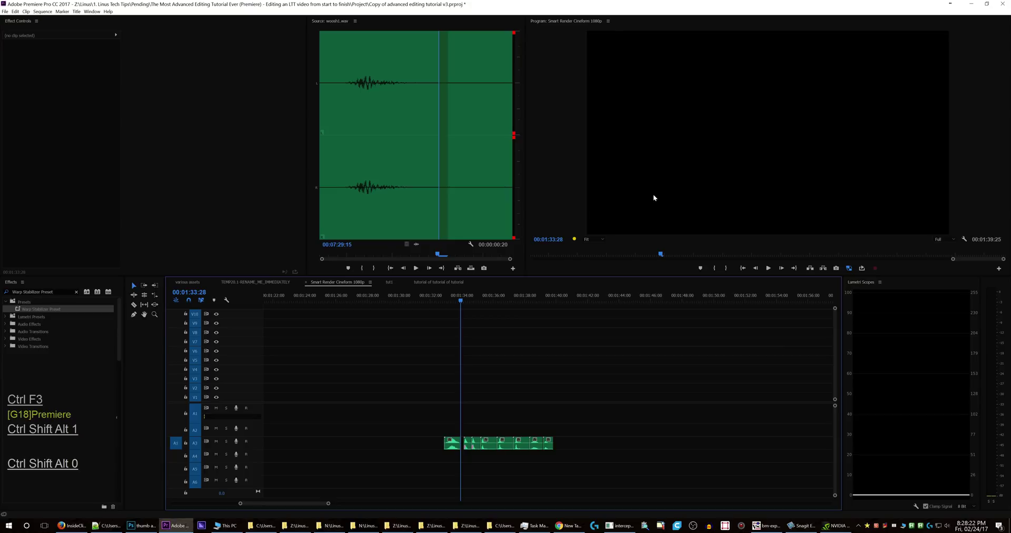
key(ctrl+shift+alt+7)
key(ctrl+shift+alt+0)
key(ctrl+shift+alt+7)
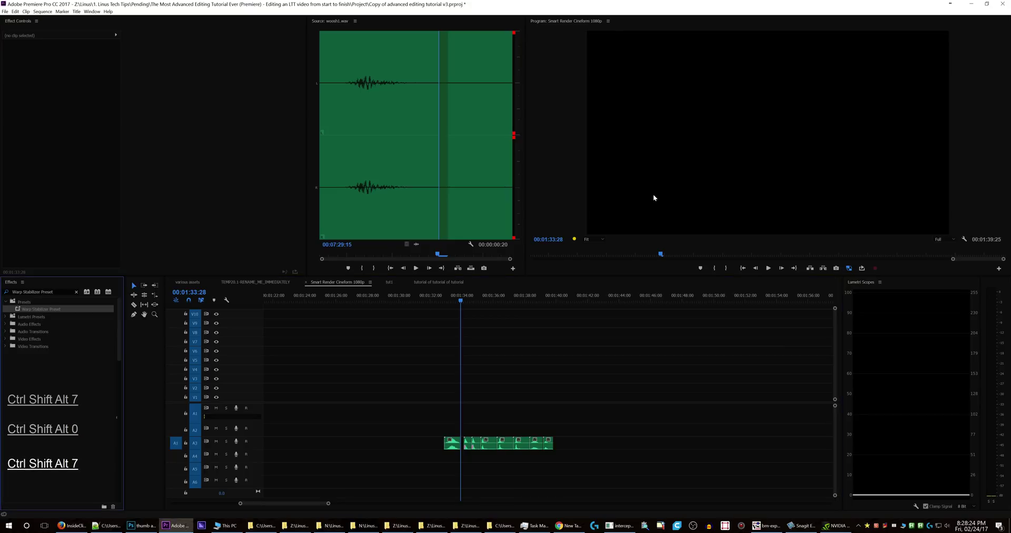
Repeat the recall macros, then leave the playhead on empty timeline at 00:01:27:27.
key(ctrl+shift+alt+1)
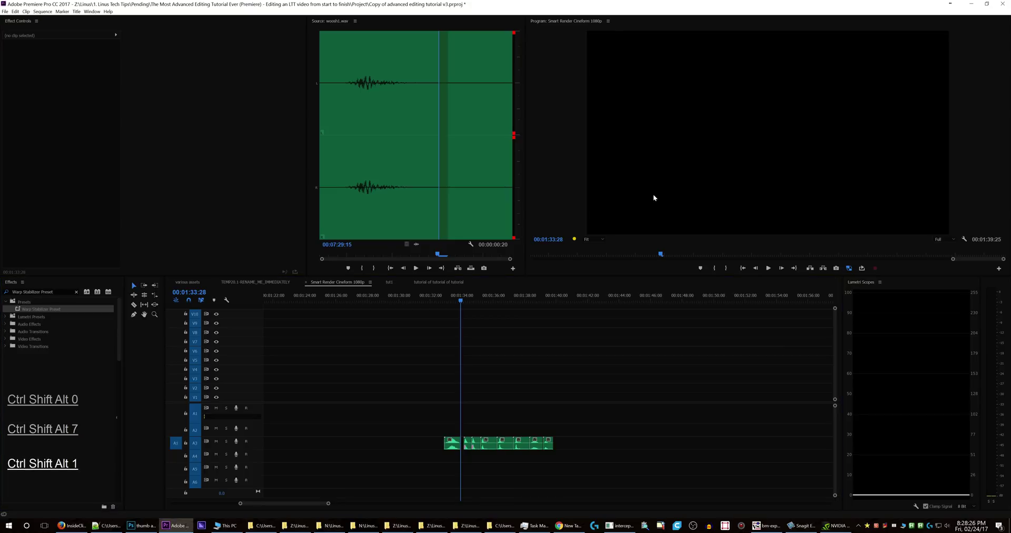
key(ctrl+shift+alt+7)
key(ctrl+shift+alt+0)
key(ctrl+shift+alt+7)
key(ctrl+shift+alt+0)
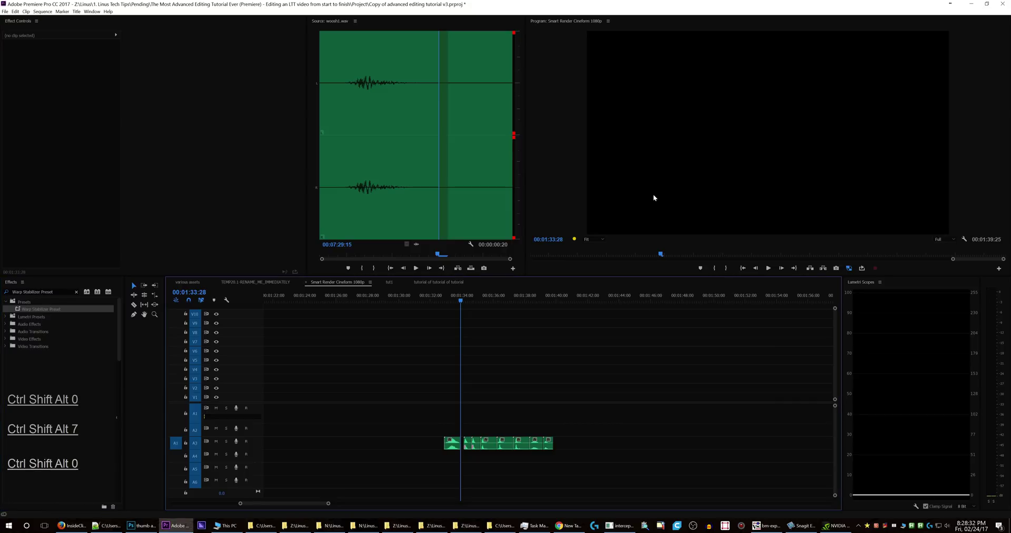
key(ctrl+F6)
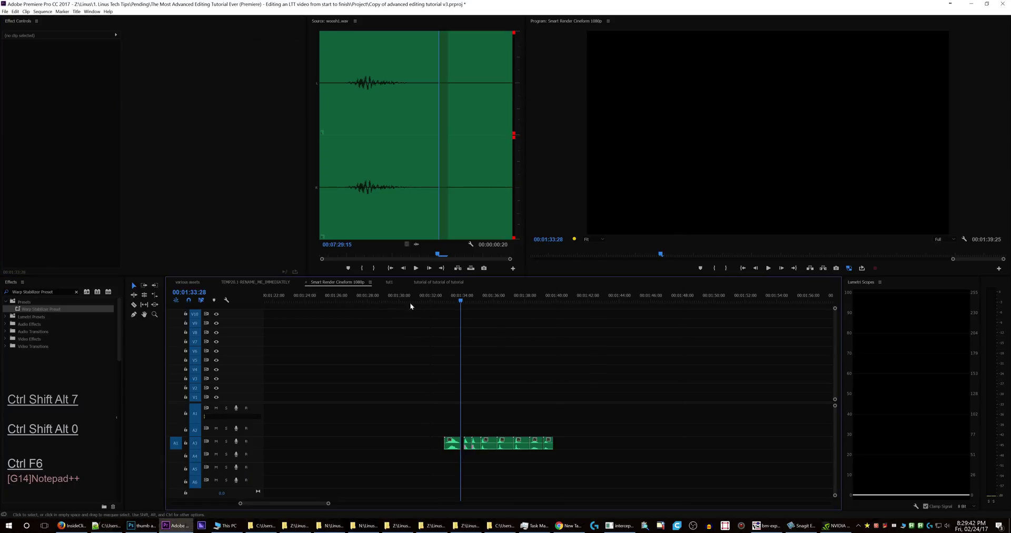
Paste the saved clip state at the playhead, adding two short clips near 00:01:27, then return to the script.
key(ctrl+v)
key(ctrl+v)
key(ctrl+c)
key(ctrl+v)
key(ctrl+F6)
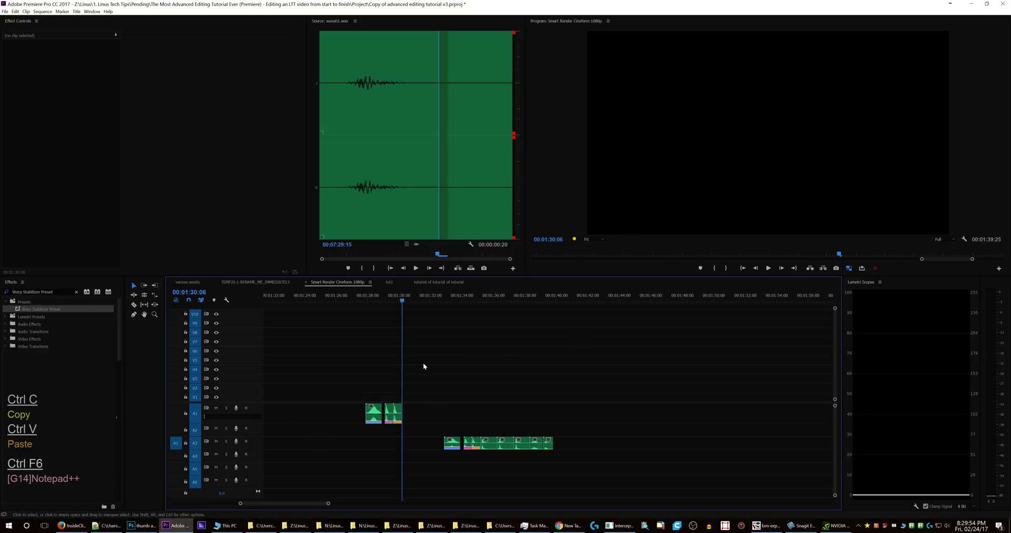
Open the saved-clipboards folder and uncomment the second loadFromFile call on line 816.
key(ctrl+F6)
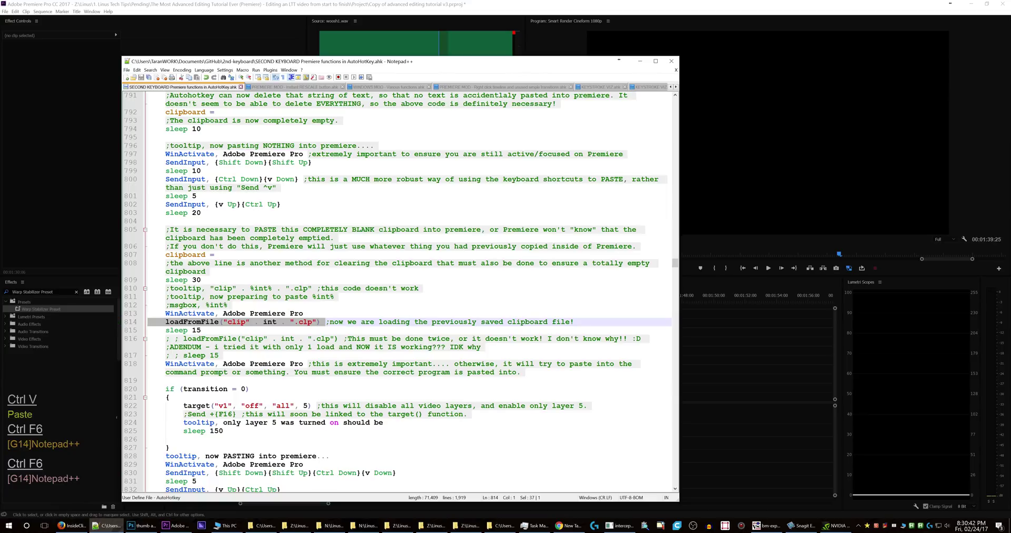
key(ctrl+F2)
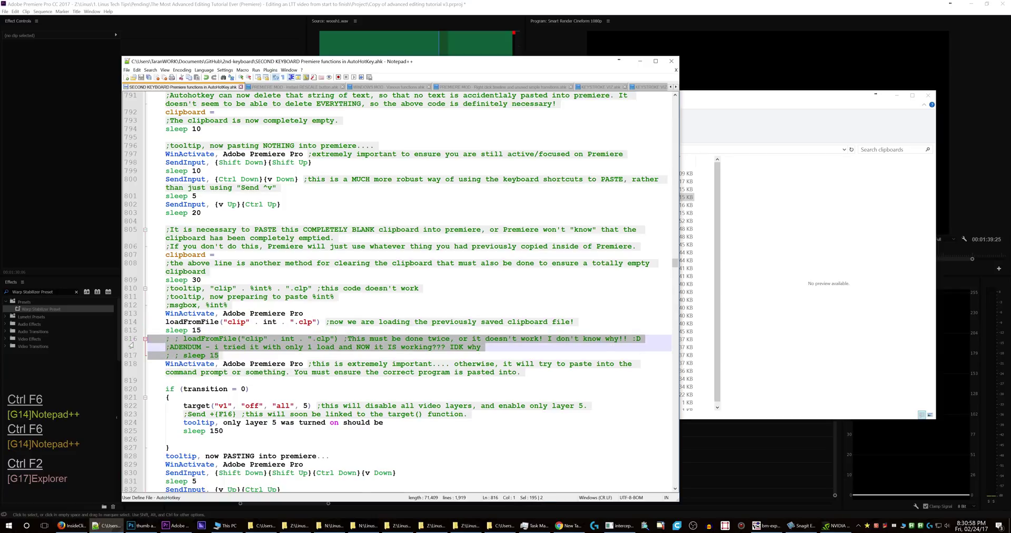
key(ctrl+q)
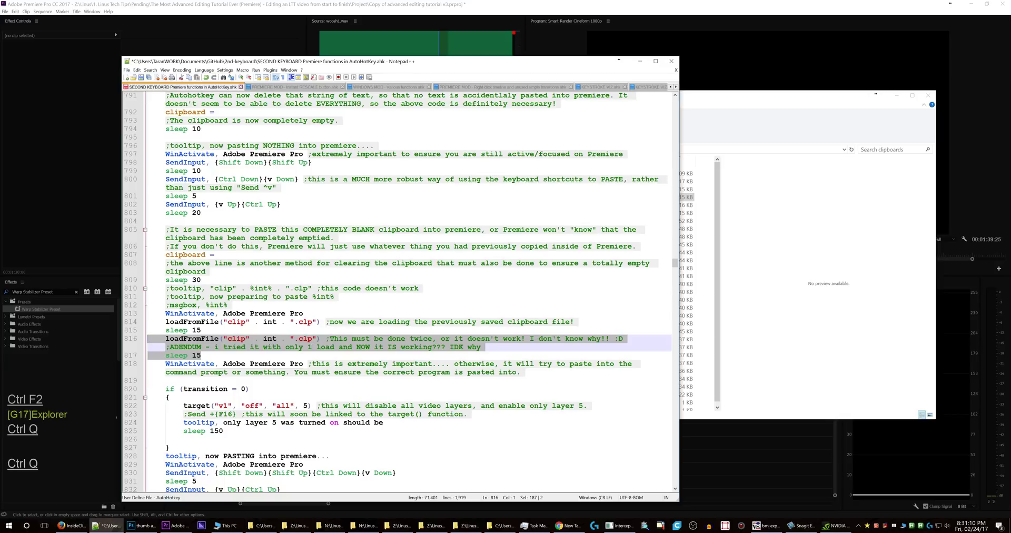
Undo the uncomment, switch to Premiere and toggle the V5–V10 track targets off.
key(ctrl+z)
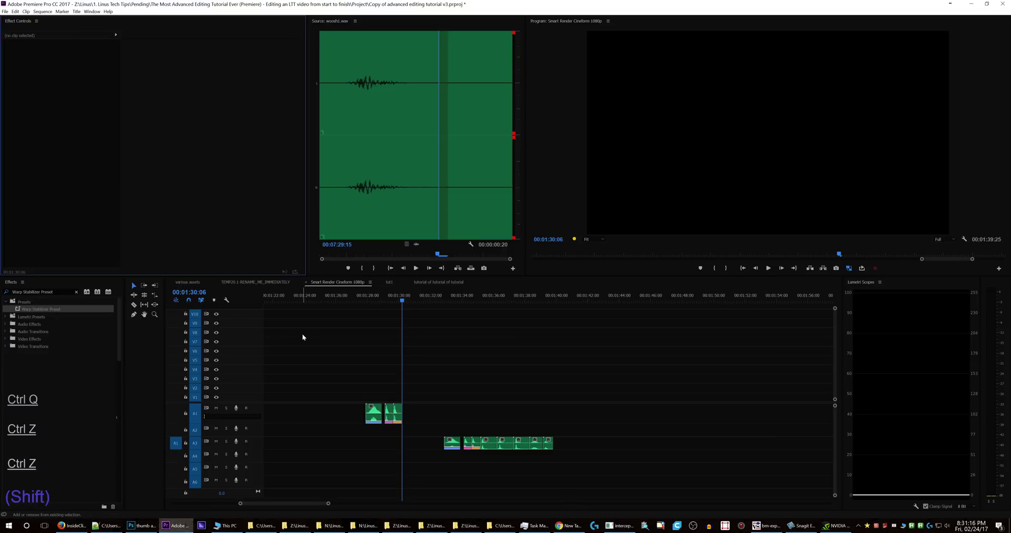
key(shift+0)
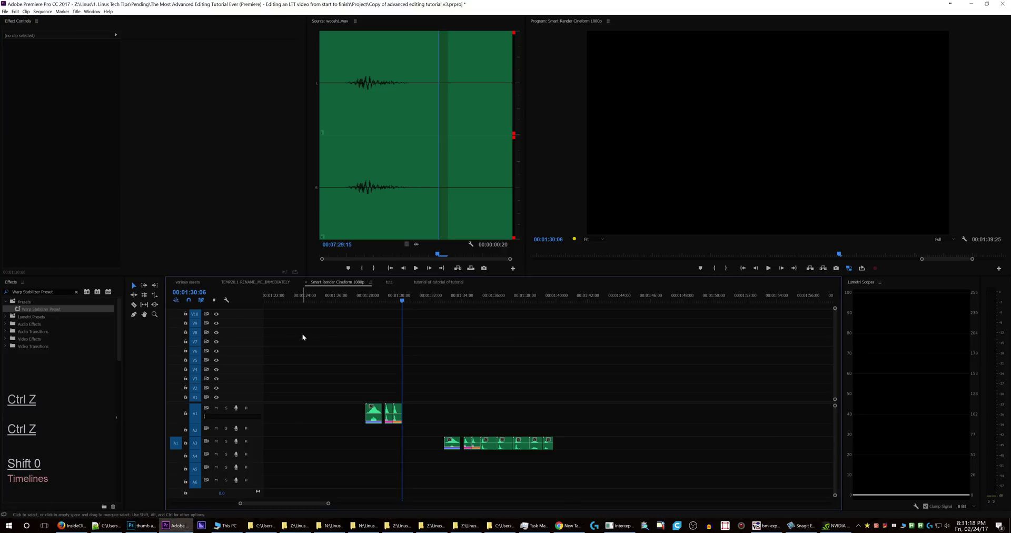
key(shift+Return)
key(shift+9)
key(shift+5)
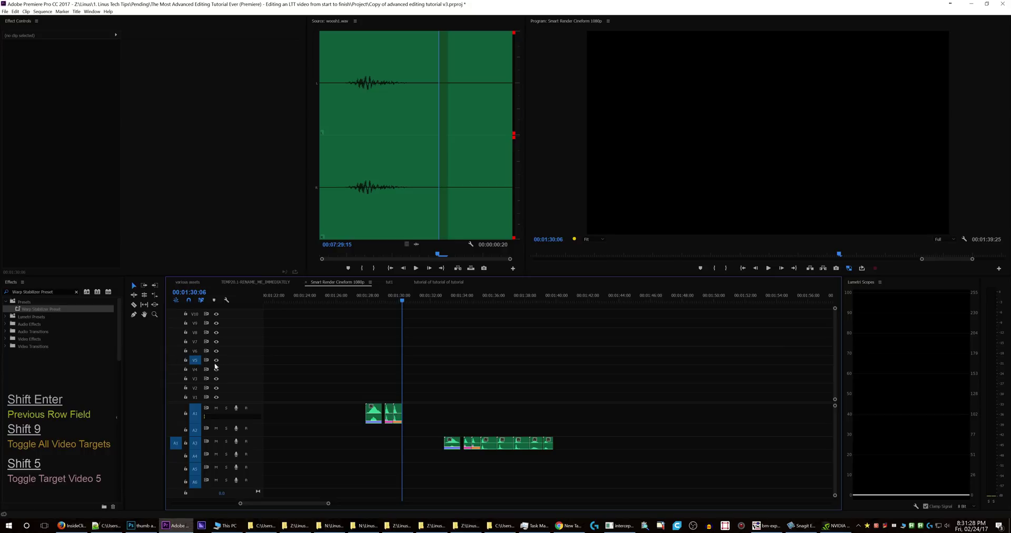
key(shift+5)
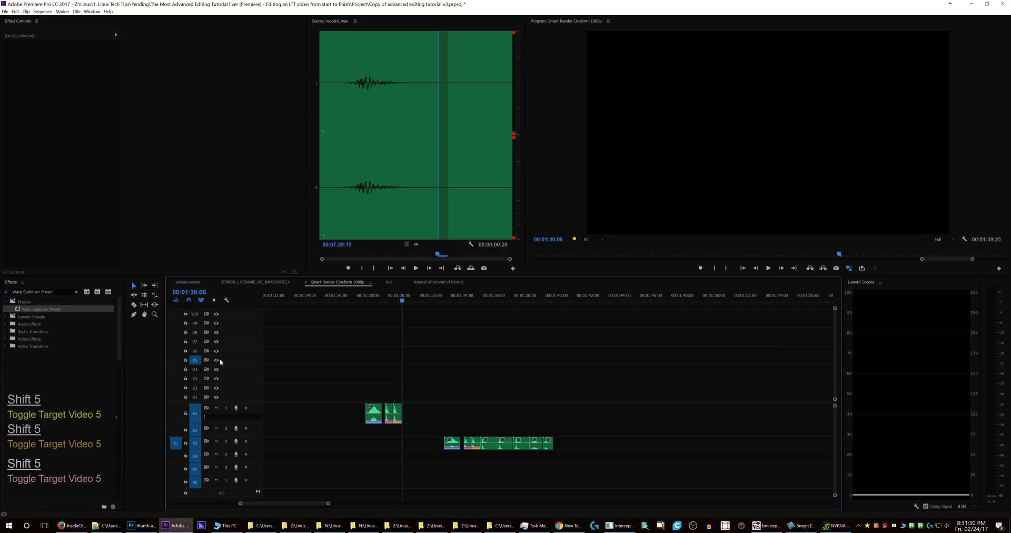
key(shift+0)
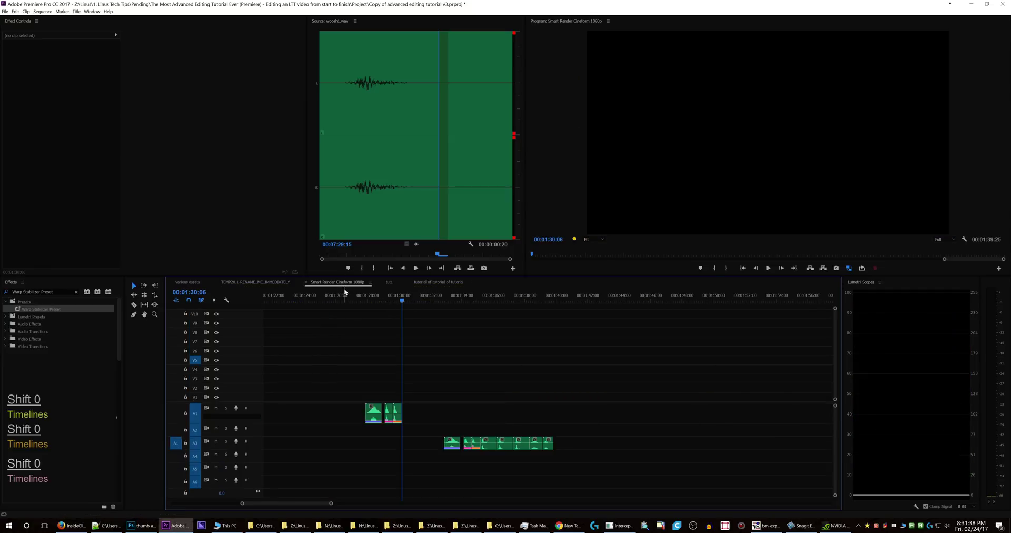
Turn the video track targets back on, then return to the AutoHotkey script.
key(shift+9)
key(shift+9)
key(shift+9)
key(shift+9)
key(shift+9)
key(shift+9)
key(shift+9)
key(shift+9)
key(shift+9)
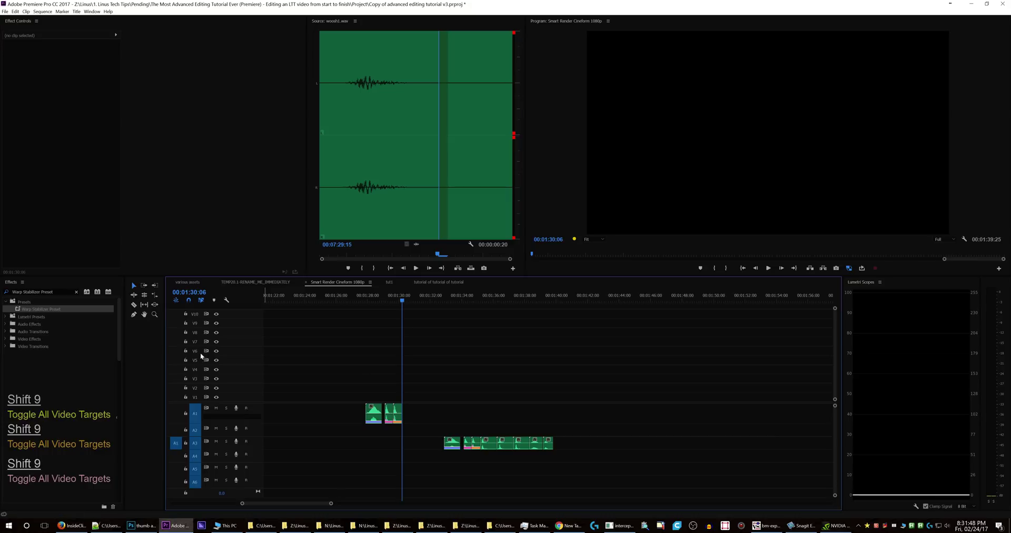
key(shift+9)
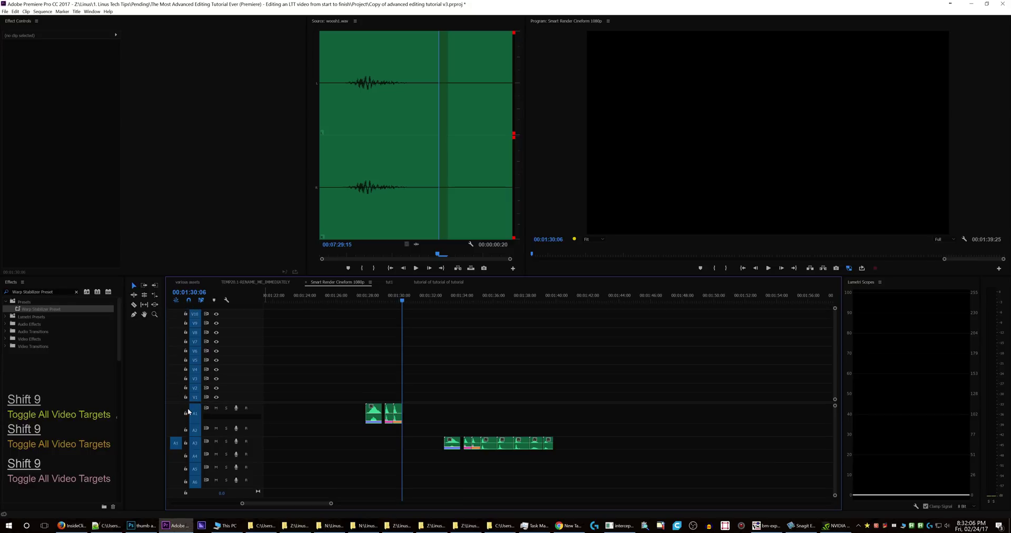
key(shift+0)
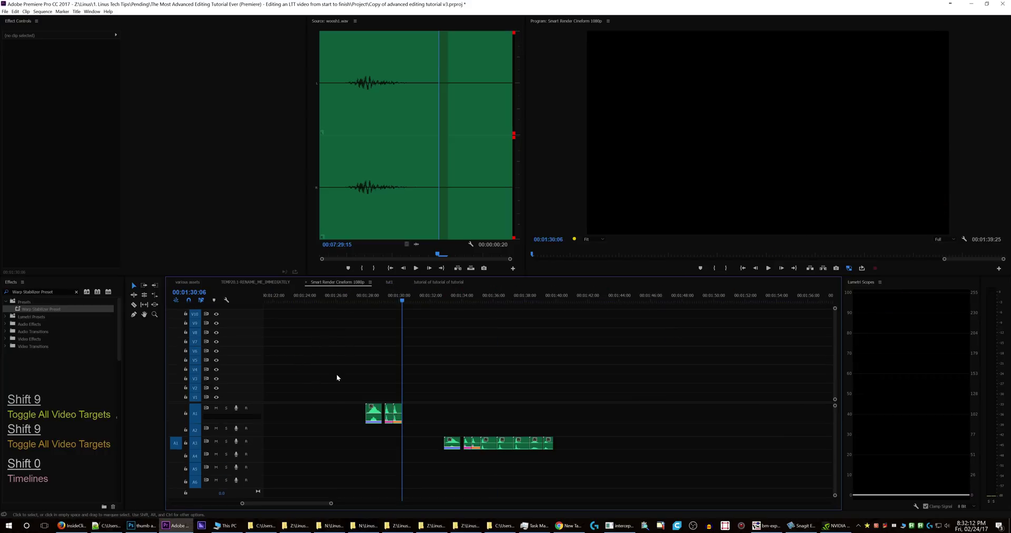
key(ctrl+F6)
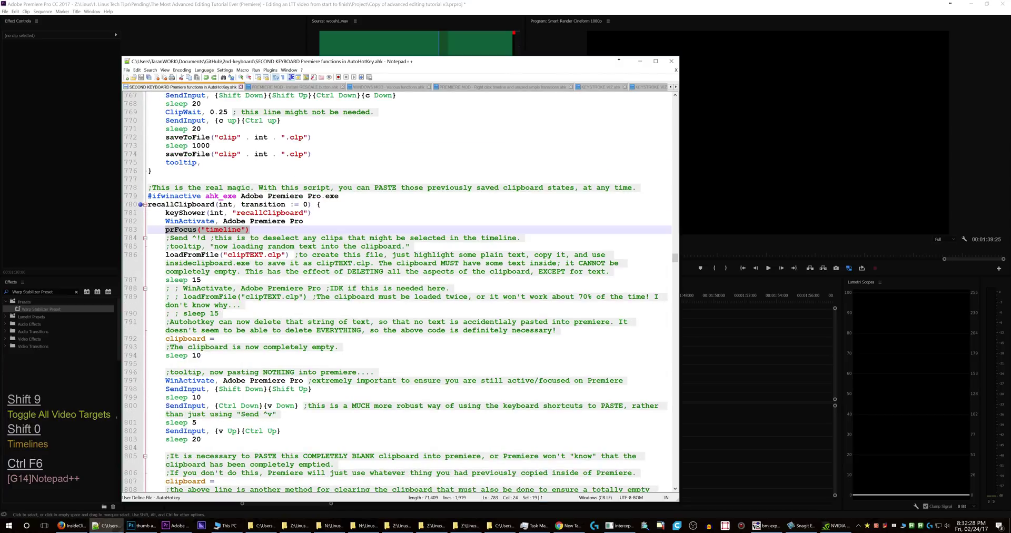
Write a comment about deactivating the keyboard on a new line inside recallClipboard.
key(Return)
key(Tab)
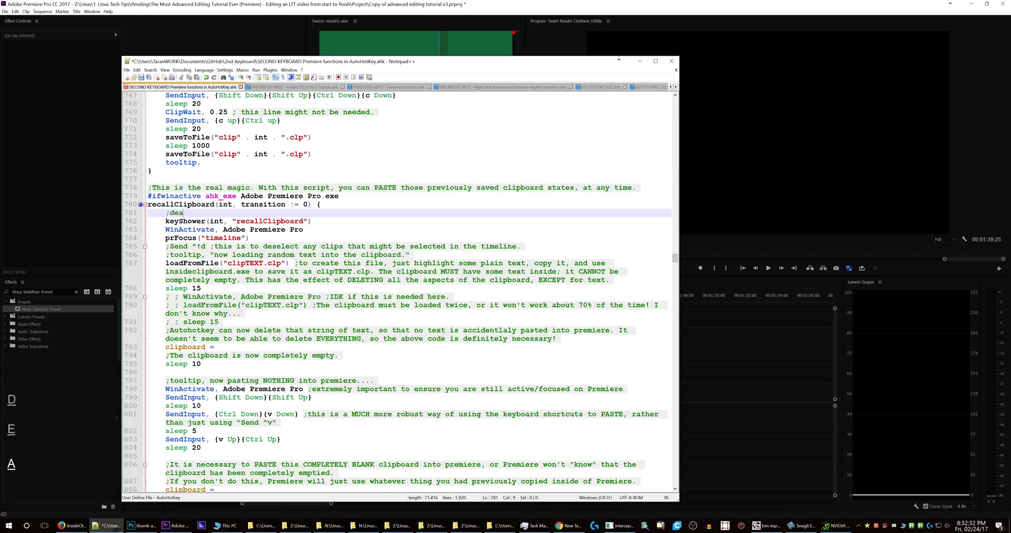
text(e t)
key(space)
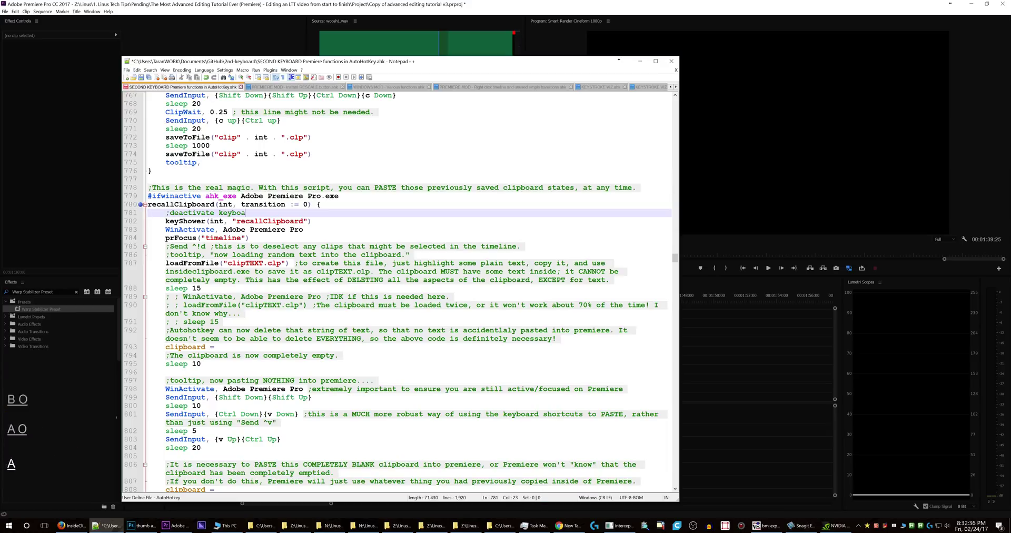
text(a r)
key(space)
key(space)
text(o u)
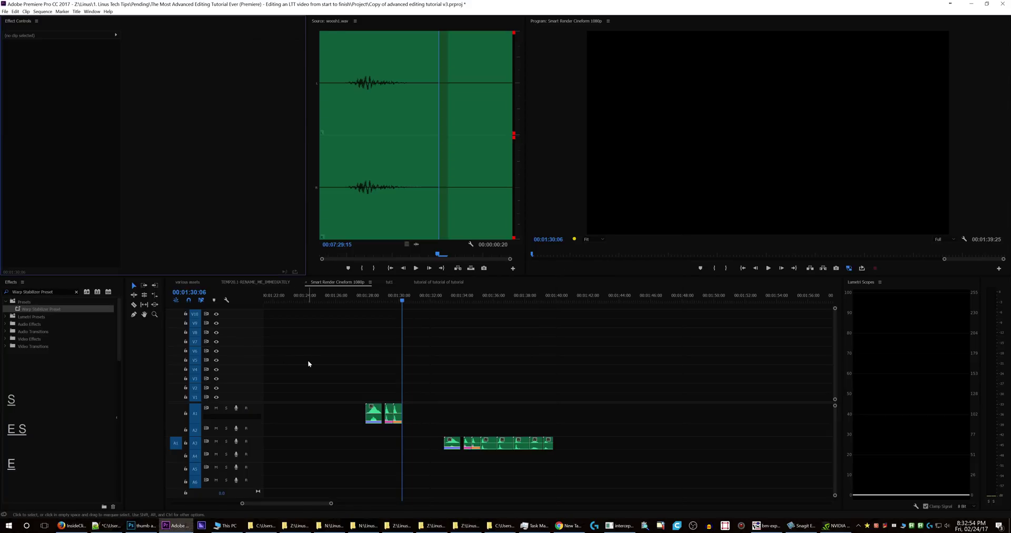
Switch to Premiere and bring the orange Primary color clips into view on the timeline.
key(shift+9)
key(shift+5)
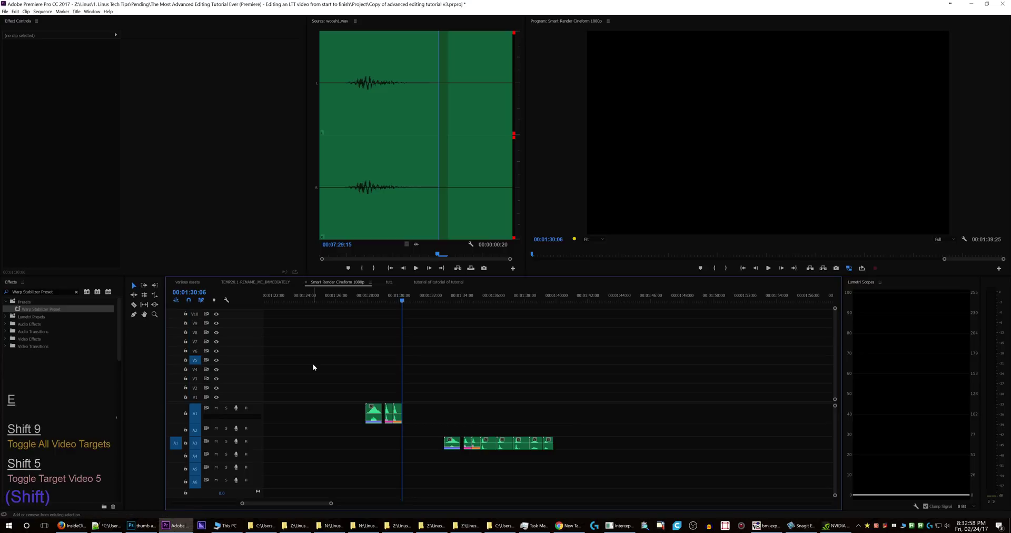
key(shift+9)
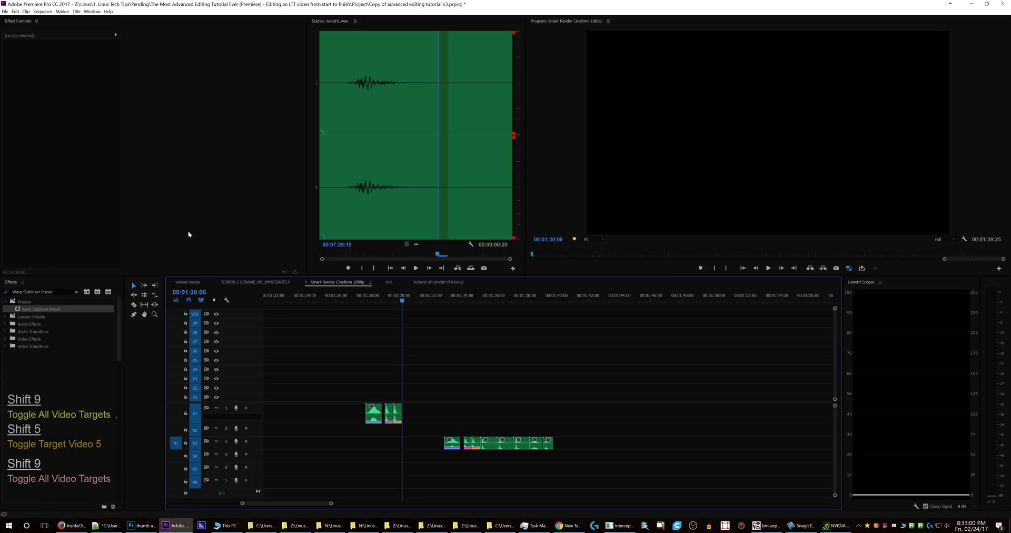
key(ctrl+F6)
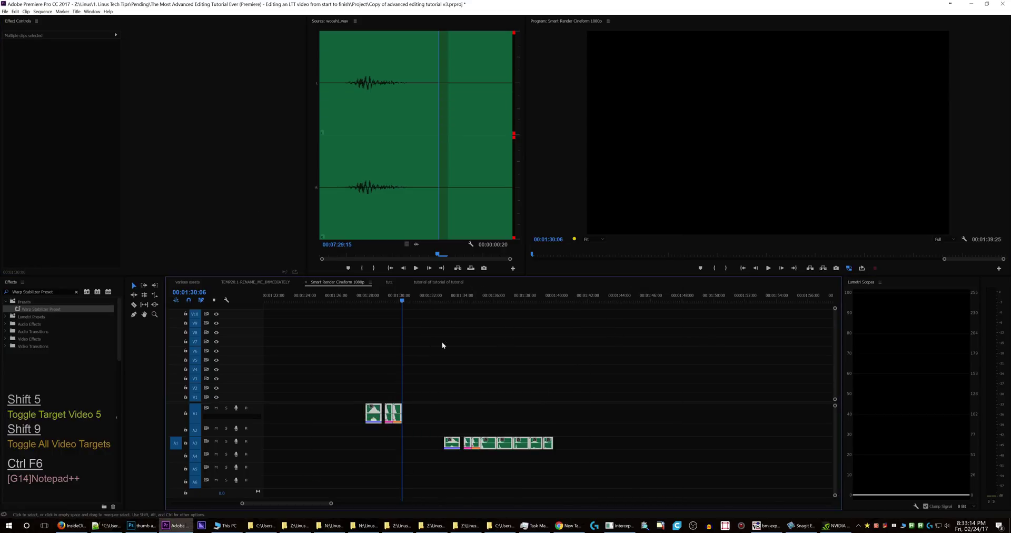
key(c)
key(f)
key(r)
key(f)
key(f)
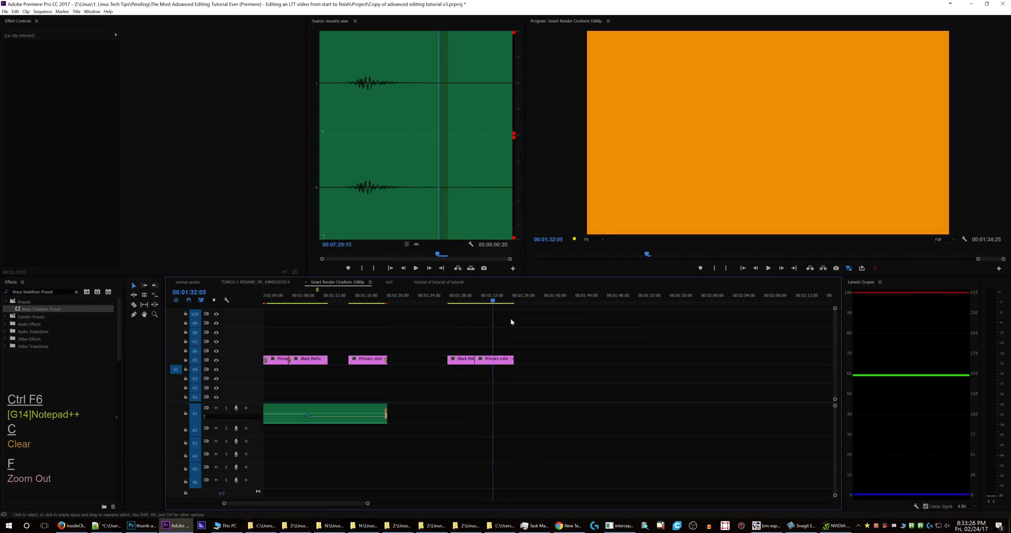
Zoom in on the end of the Primary color clip and position the playhead there.
key(s)
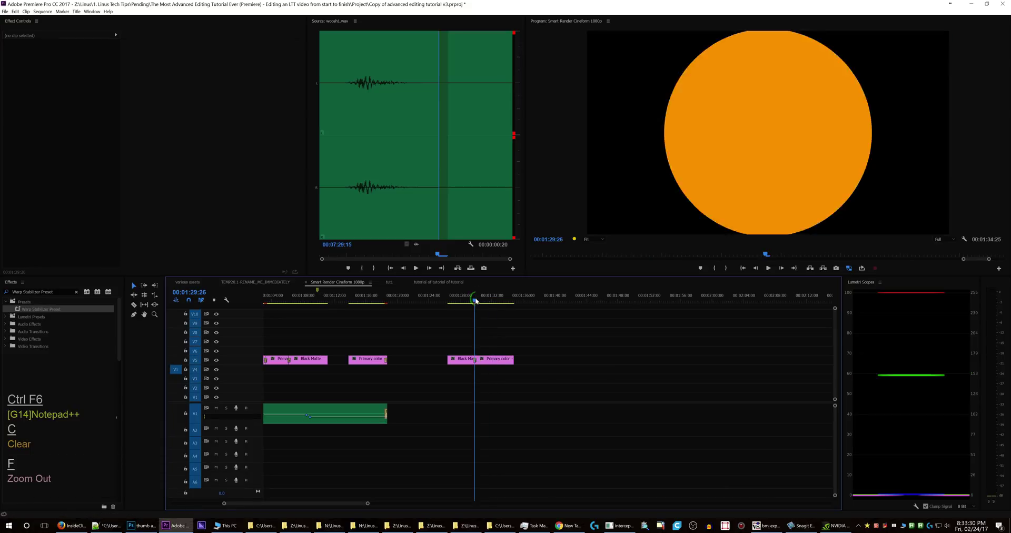
key(f)
key(f)
key(f)
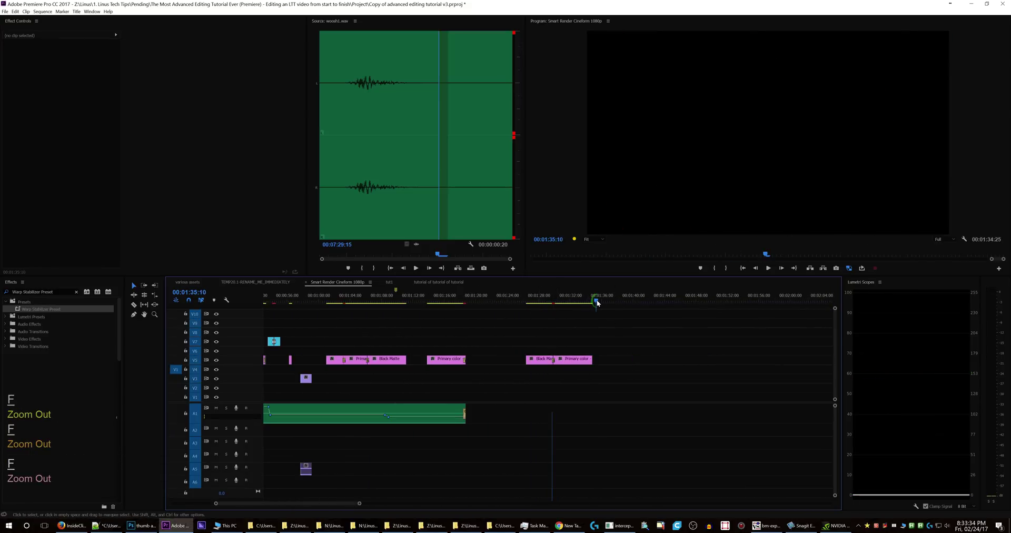
key(b)
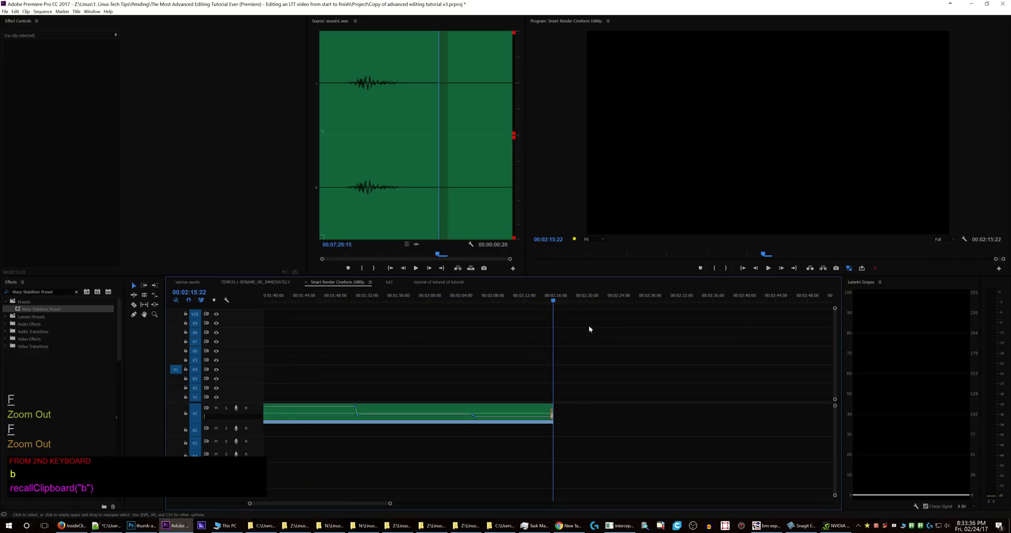
key(f)
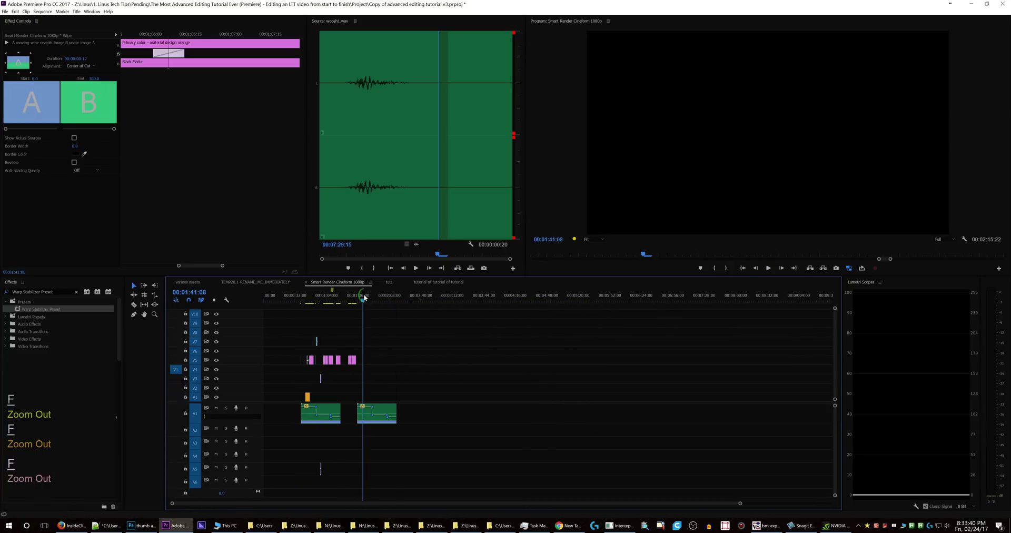
key(q)
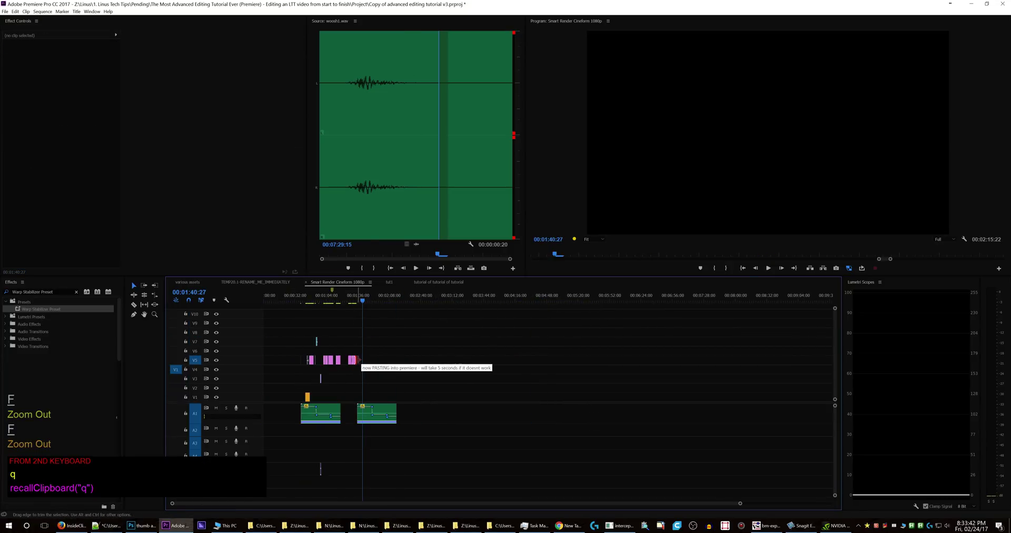
key(f)
key(g)
key(g)
key(g)
click(545, 298)
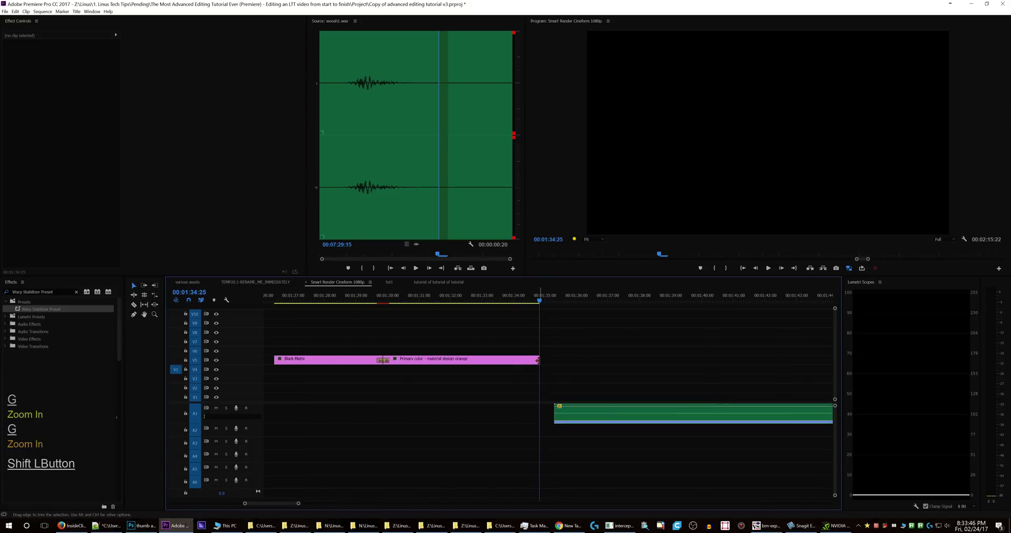
Paste the saved wipe transition onto the clip end and scrub through the diagonal wipe at 00:01:34.
key(q)
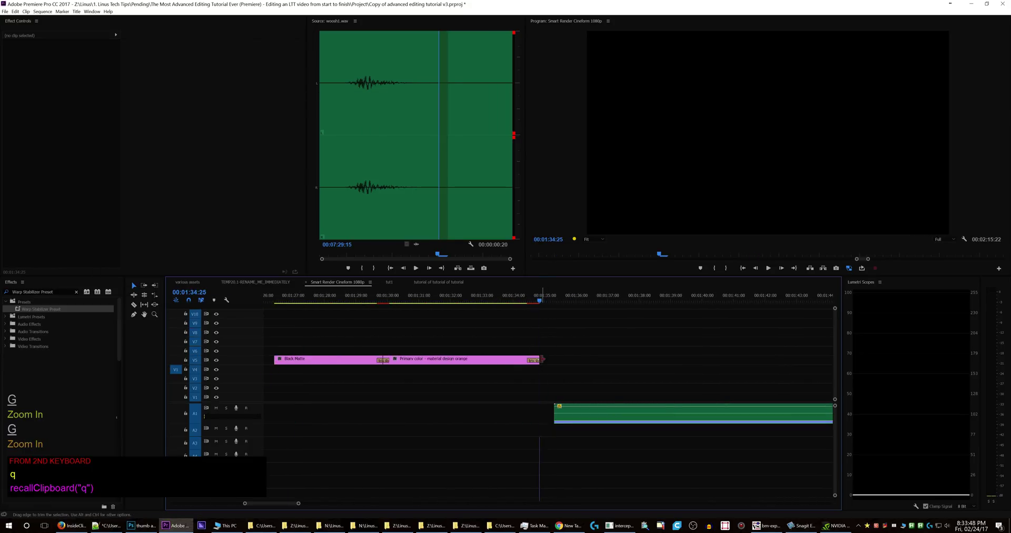
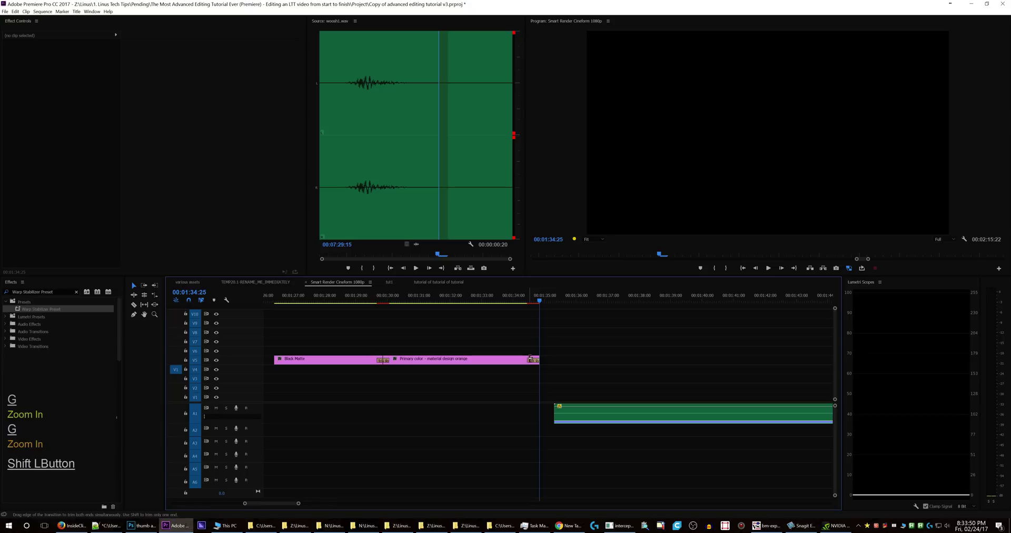
key(q)
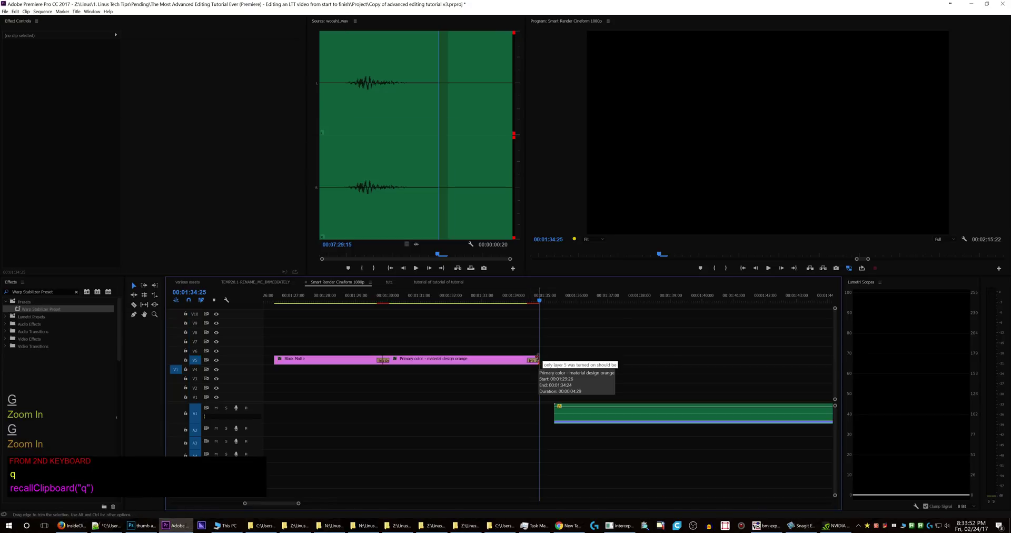
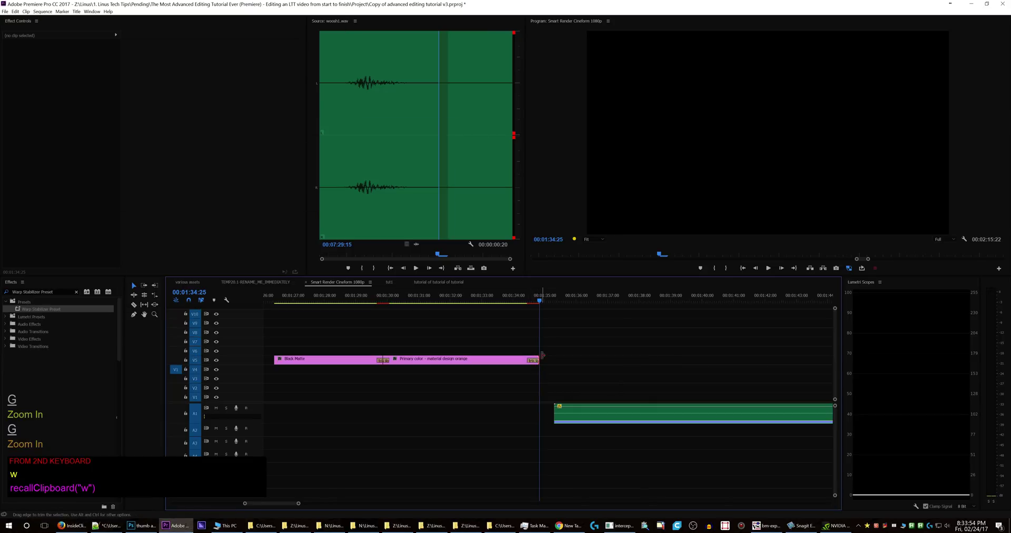
click(535, 314)
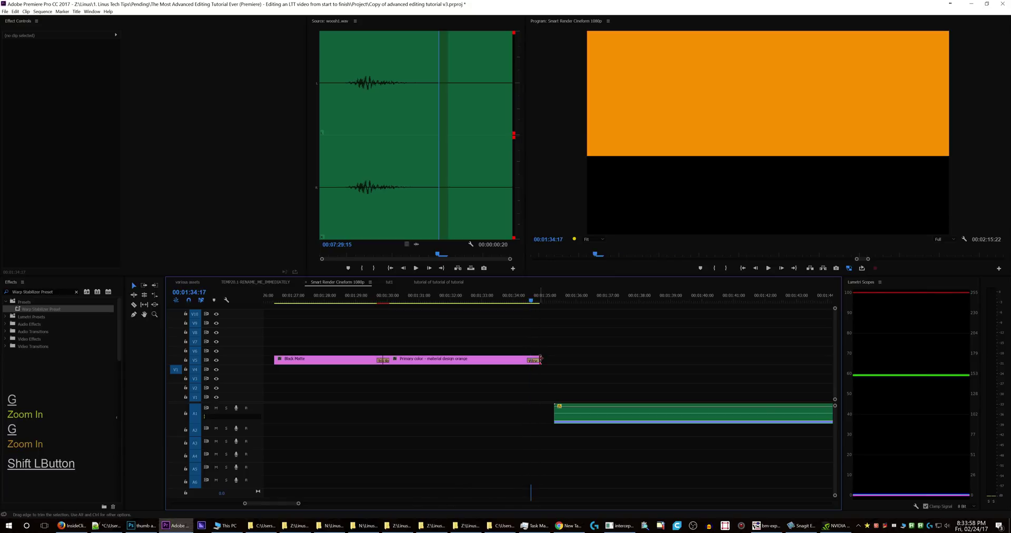
key(e)
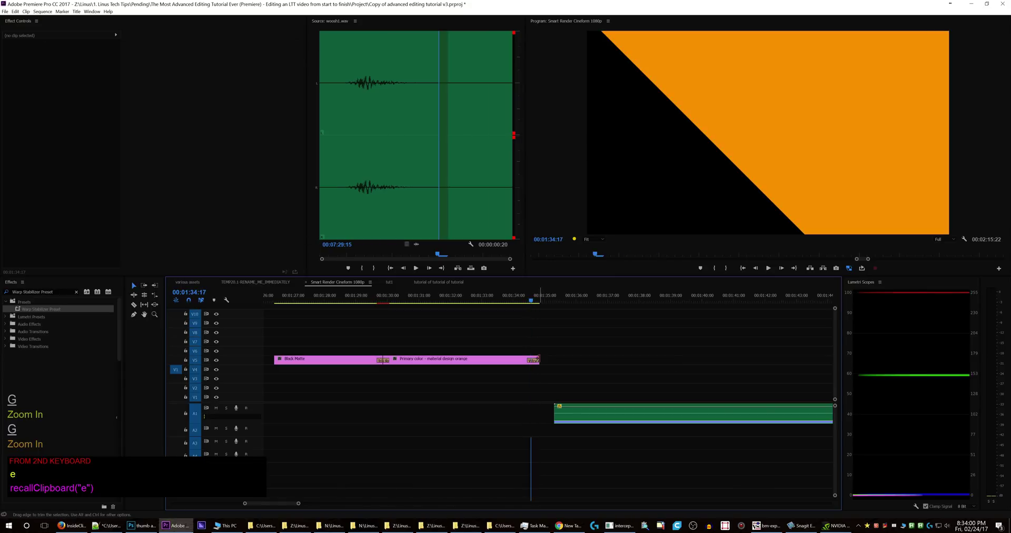
click(535, 300)
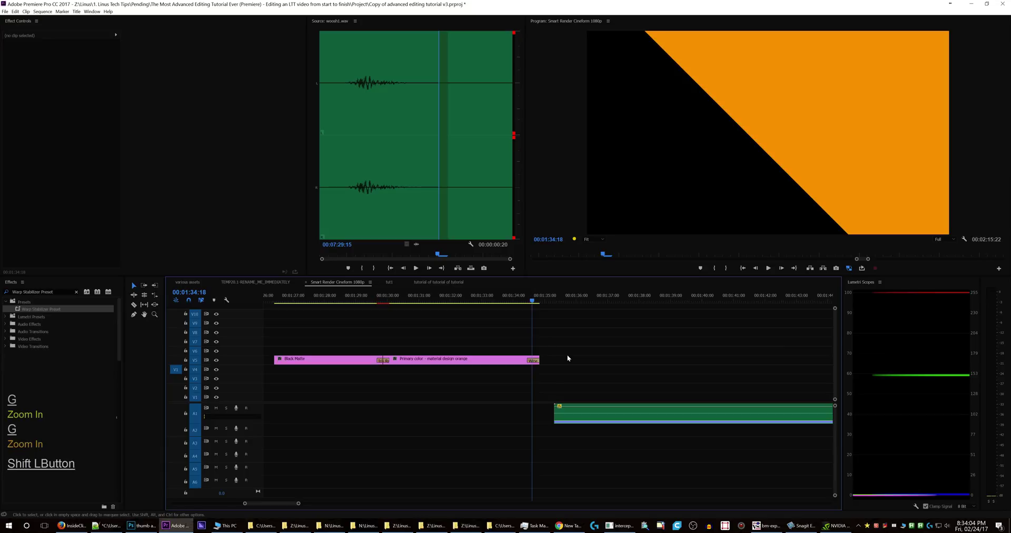
Zoom the timeline in on the existing sound-effect clips with the playhead after them.
key(f)
key(f)
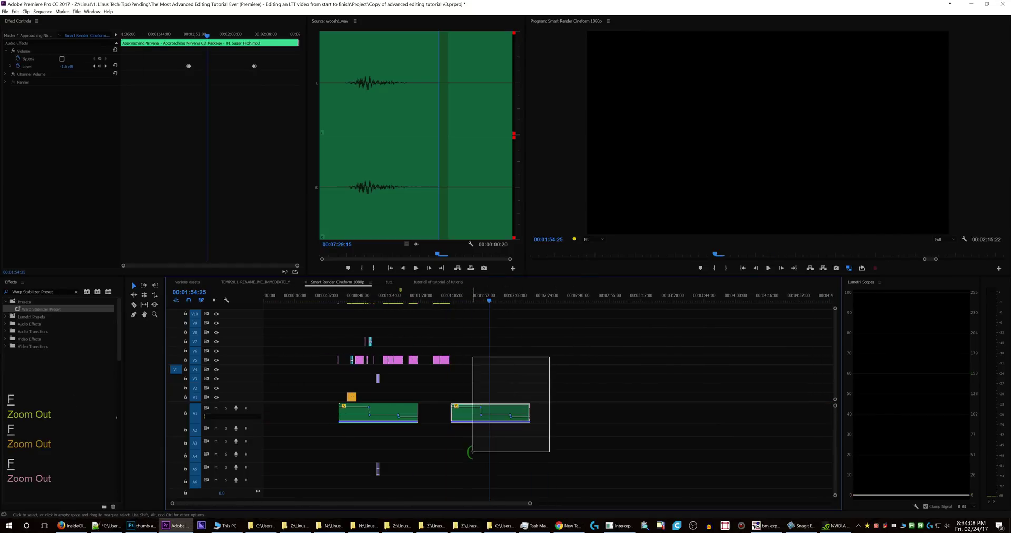
key(c)
key(F5)
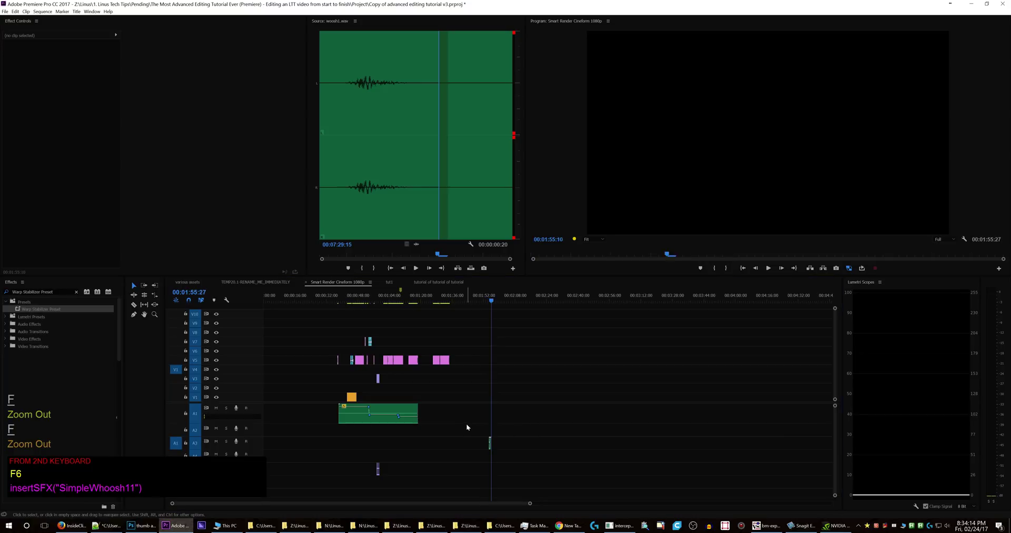
key(F7)
key(F8)
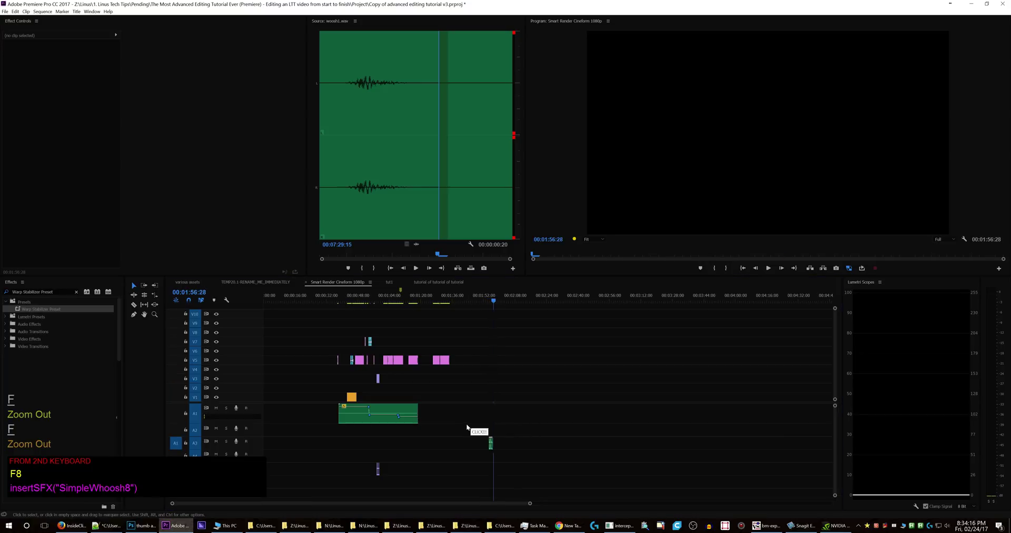
key(g)
key(g)
key(space)
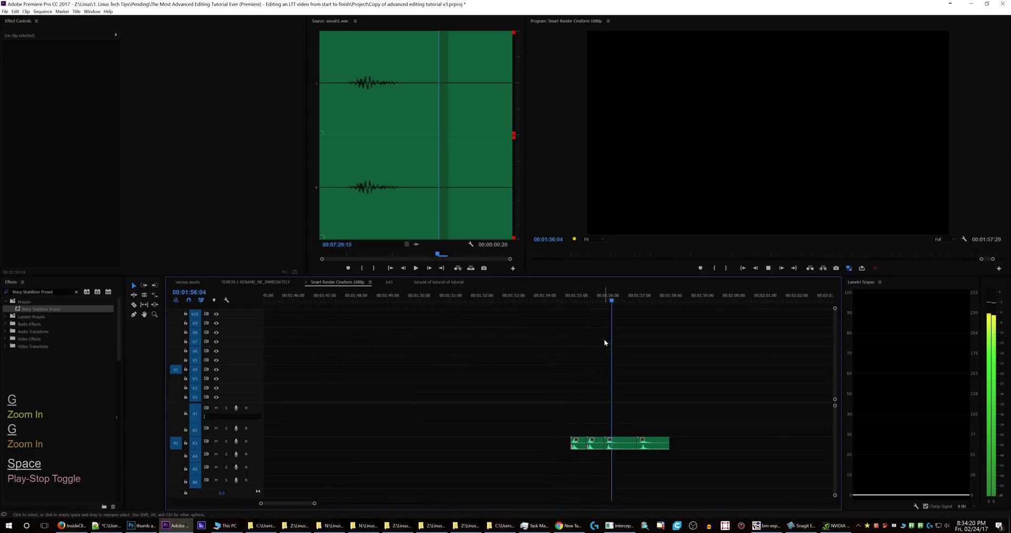
key(space)
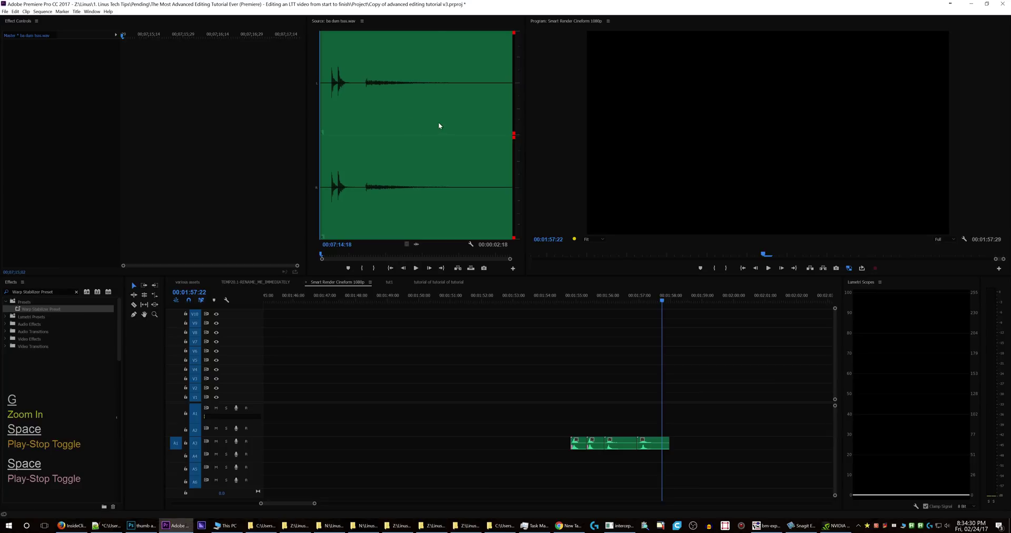
Paste the saved 'ba dum tss' SFX clip at the playhead, ending near 00:02:00, and zoom back out.
key(.)
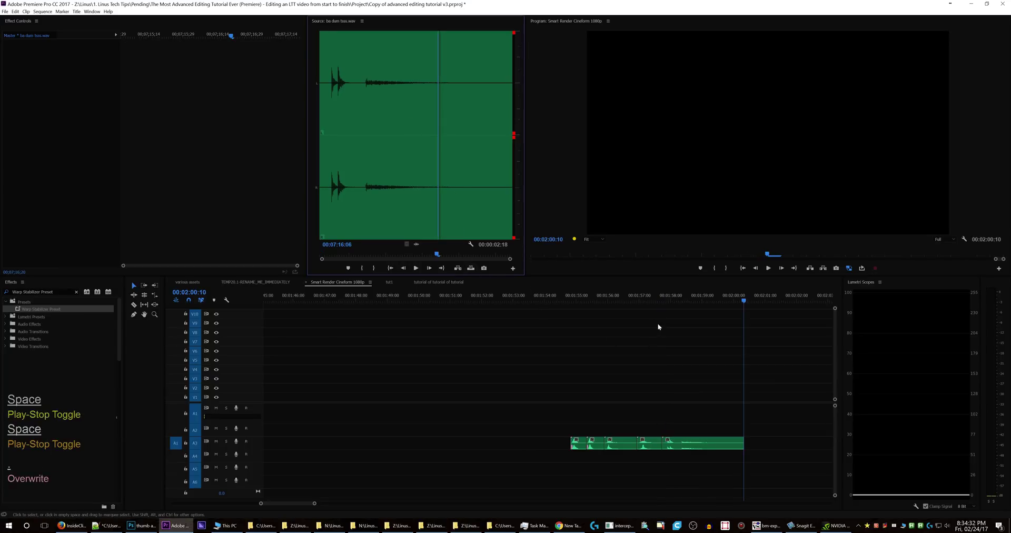
key(f)
key(f)
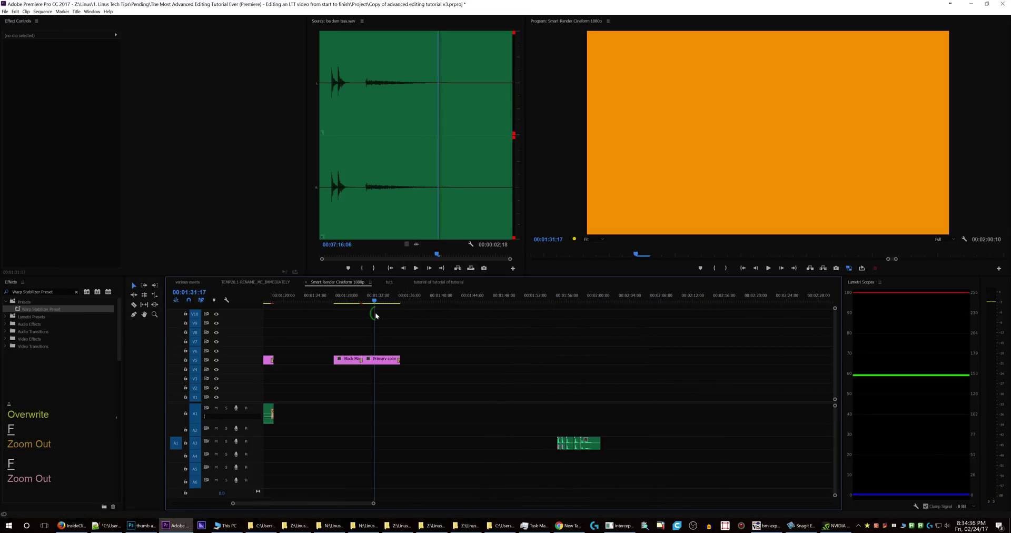
Review the .ahk script in Notepad++, then bring up the InsideClipboard YouTube tutorial in Firefox.
key(ctrl+F6)
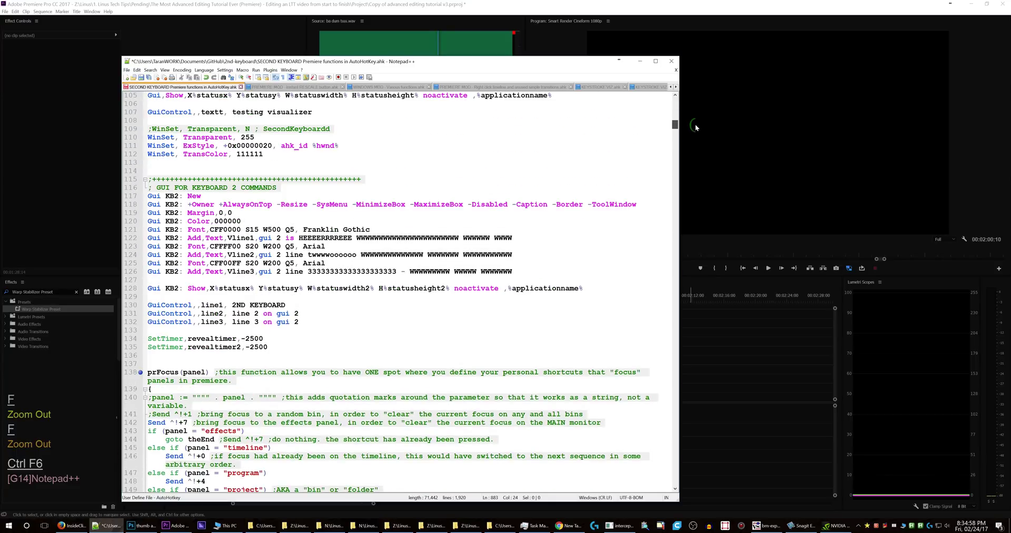
key(ctrl+F1)
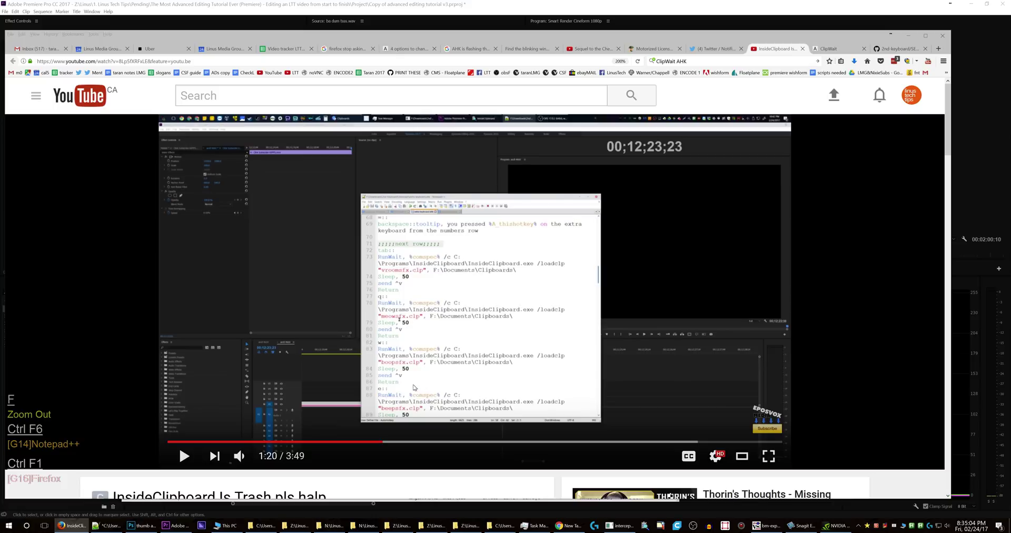
Review the saved .clp files in insideclipboard\clipboards, then return to the script's recall/save hotkey section.
key(ctrl+F2)
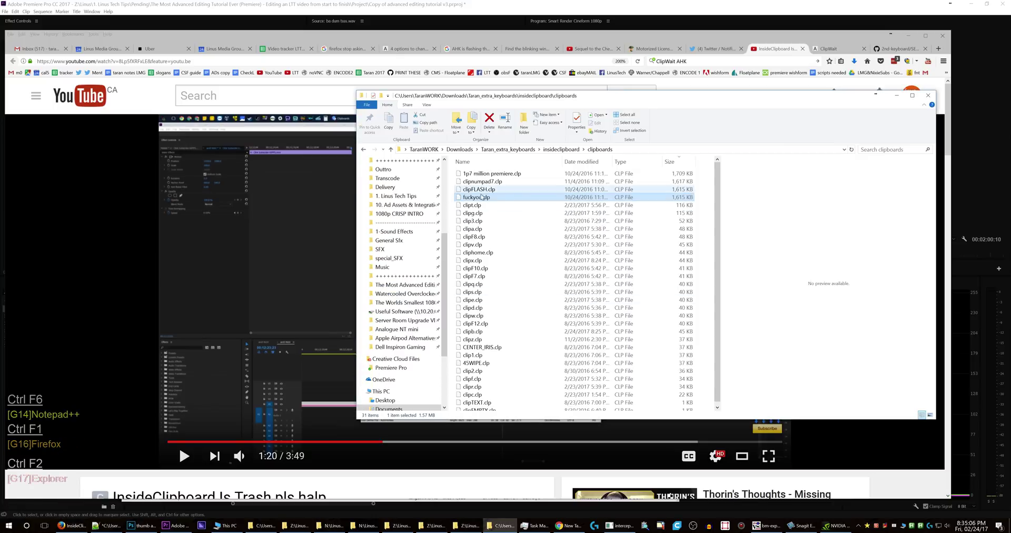
key(ctrl+F1)
Copy saveClipboard(A_thishotkey) from +t:: onto the +q, +w, +e and +r hotkey lines, undoing a stray paste.
key(ctrl+F6)
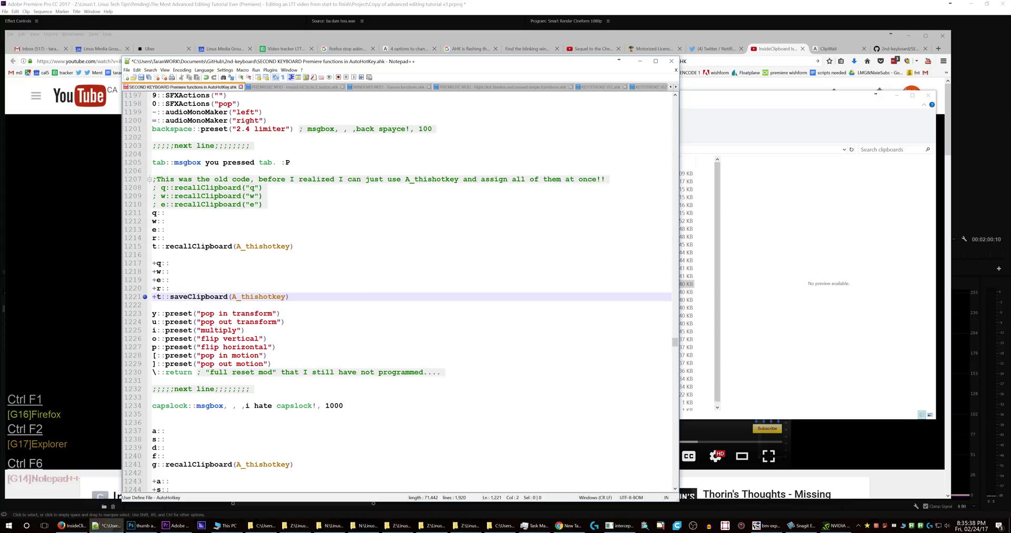
key(ctrl+c)
key(ctrl+v)
key(ctrl+v)
key(ctrl+v)
key(ctrl+v)
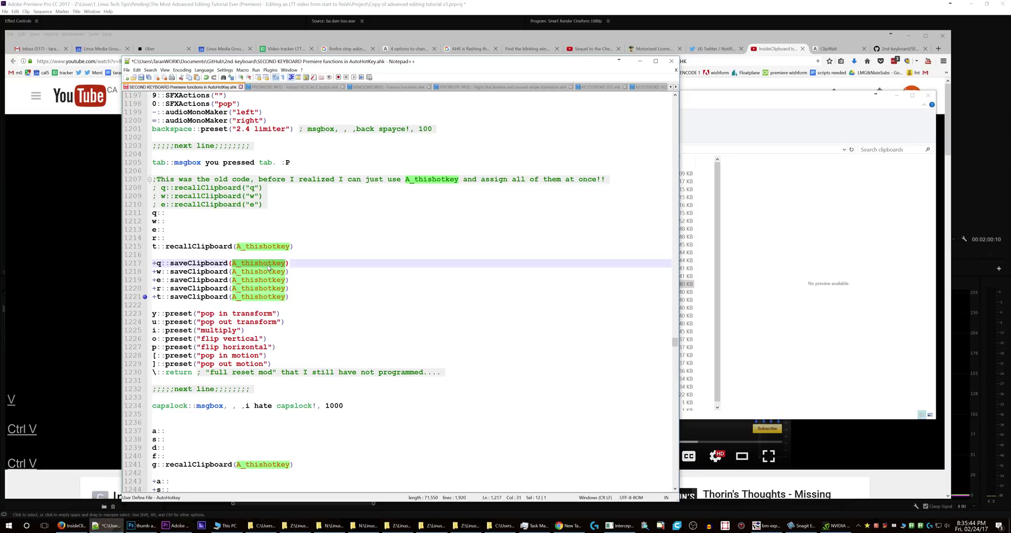
key(q)
key(ctrl+z)
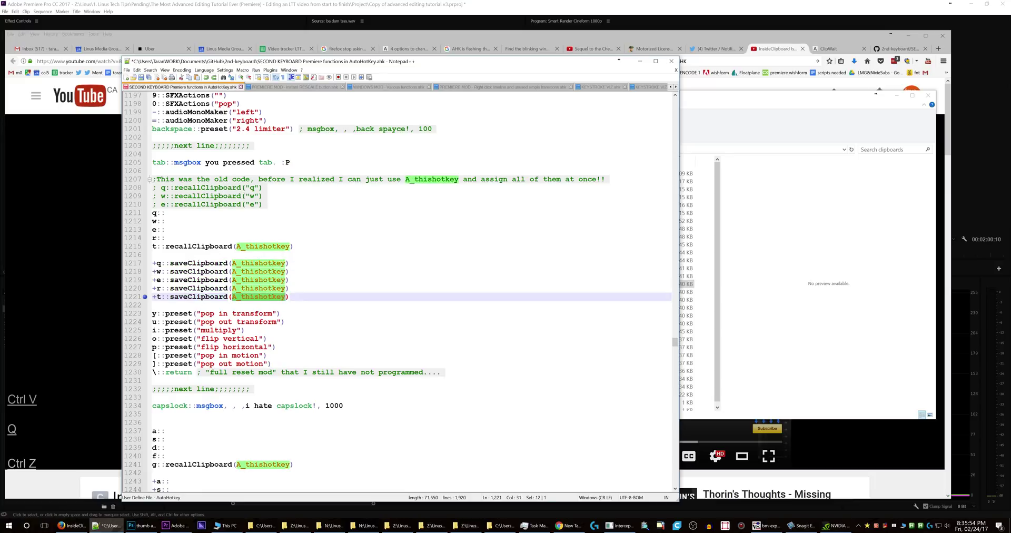
key(z)
Move down to the saveClipboard function in the script and return to Premiere Pro's timeline.
key(F2)
key(F2)
key(F2)
key(F2)
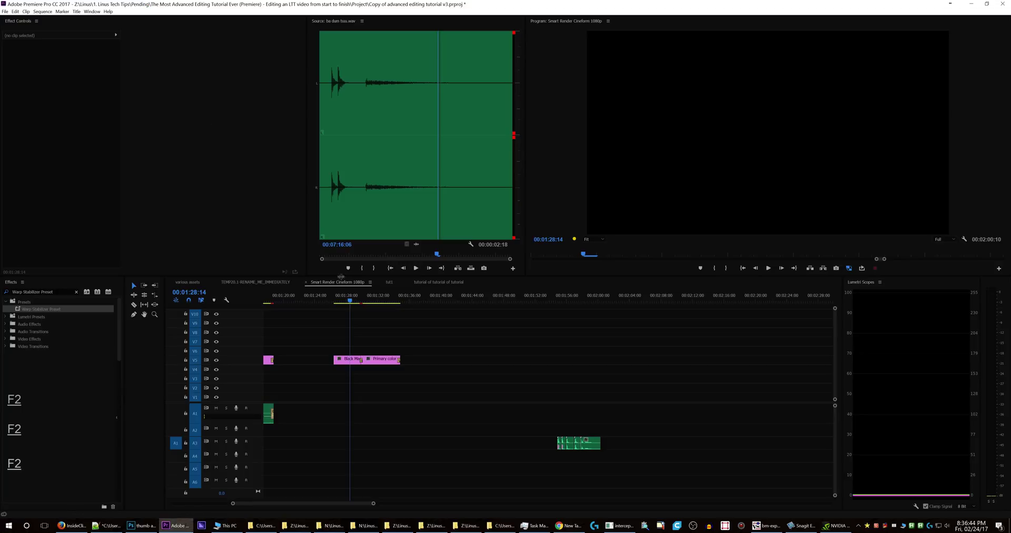
Recall saved clip states with the hotkeys and paste bars and tone onto the timeline, playing back to check.
key(f)
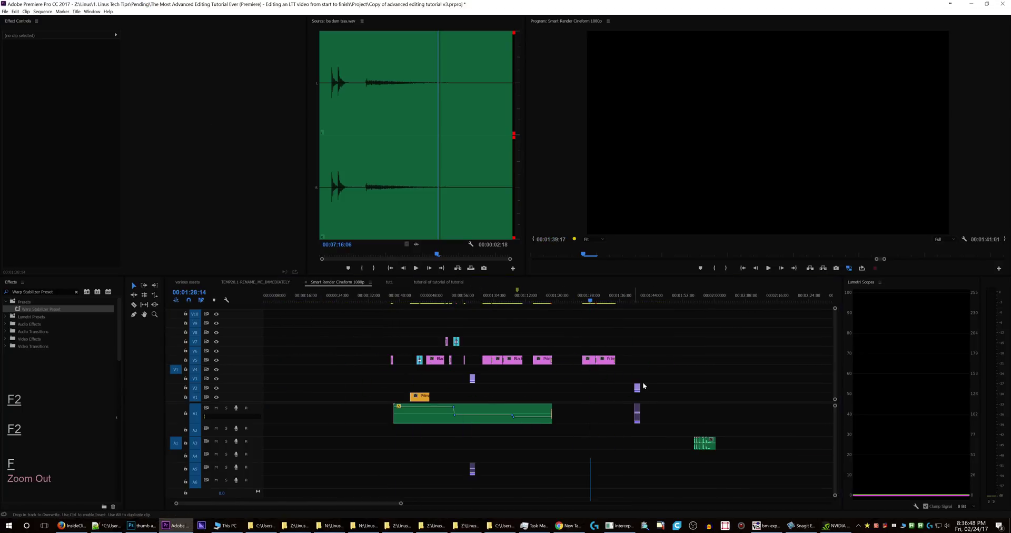
key(KP_3)
key(f)
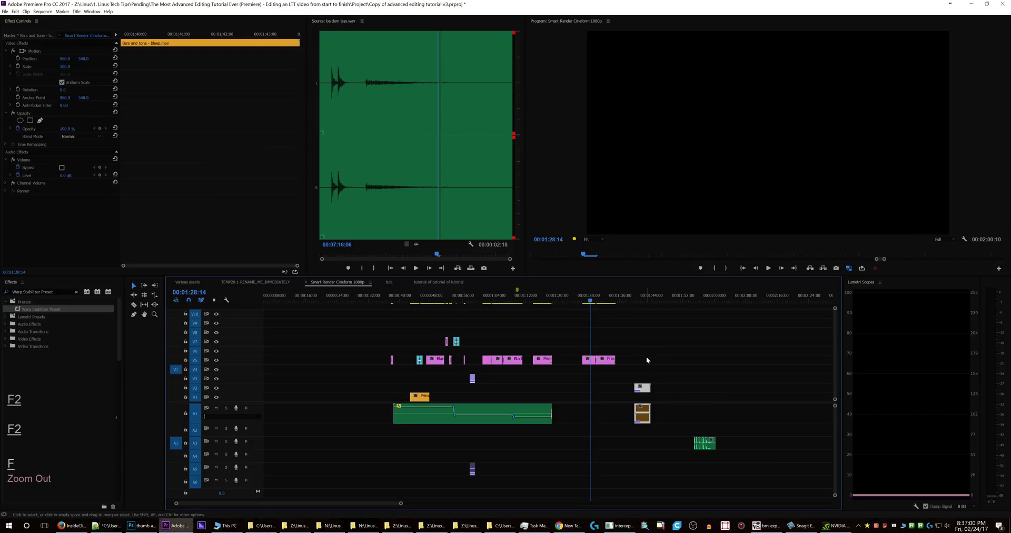
key(t)
key(f)
key(space)
key(space)
key(g)
key(g)
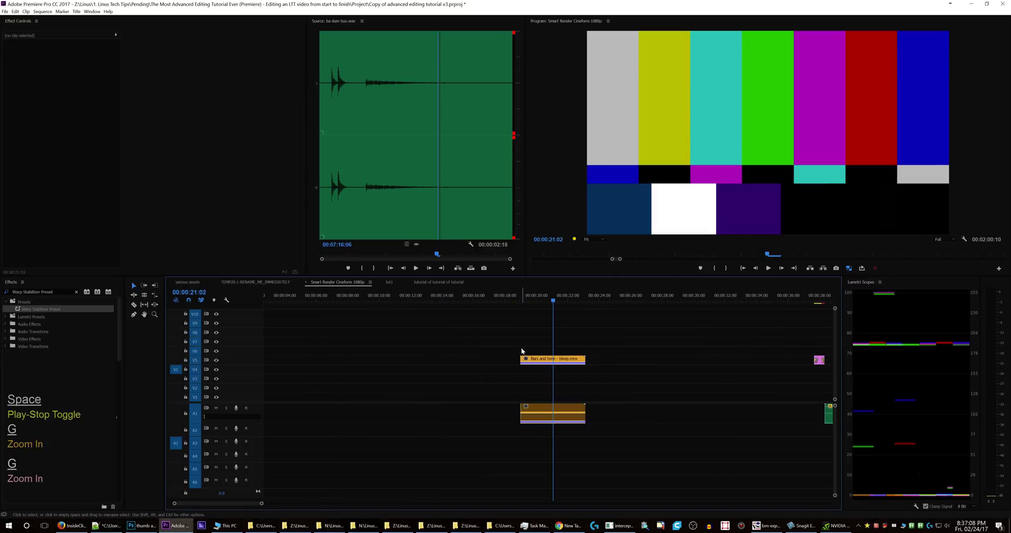
key(f)
key(f)
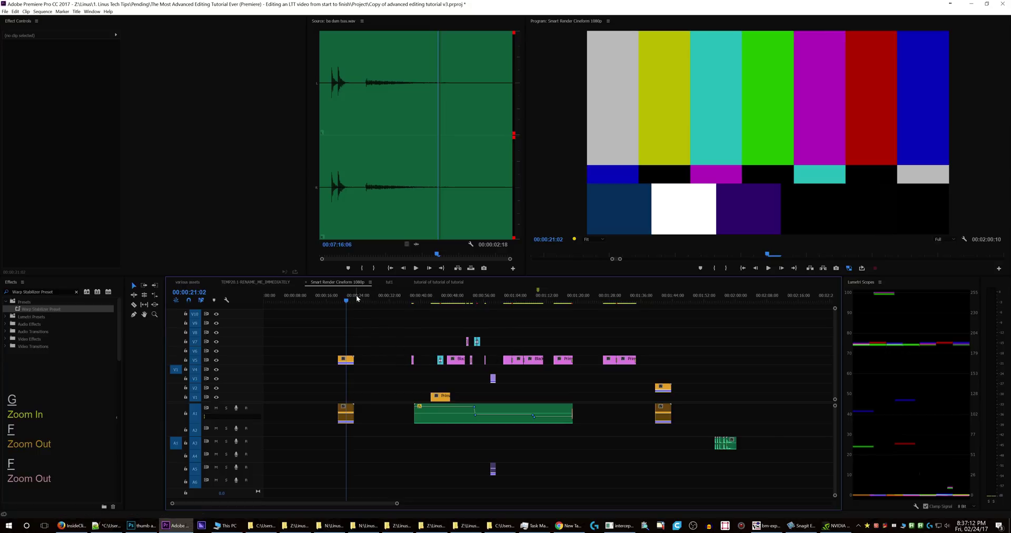
key(f)
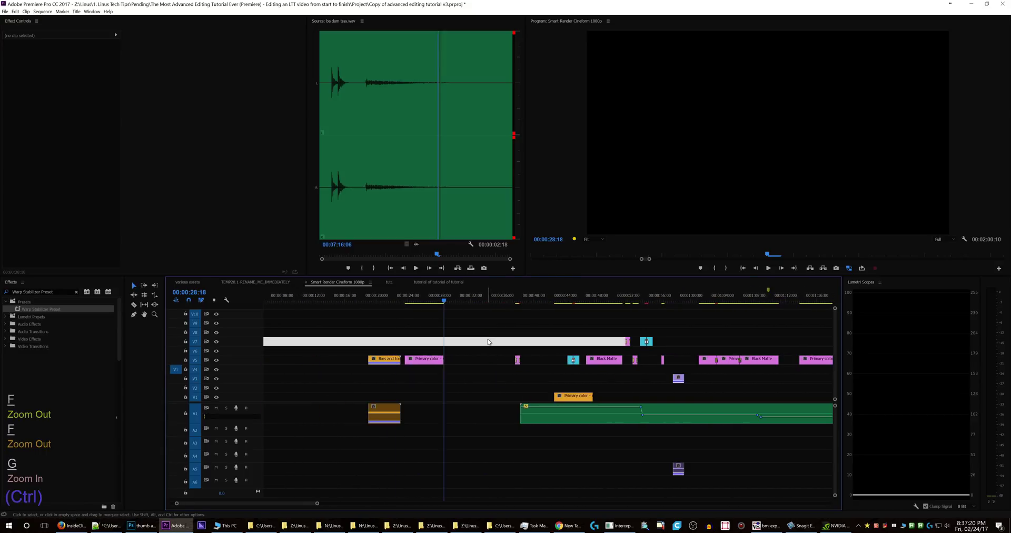
Paste two more saved Primary color clips near the playhead at 00:00:38:16, then return to the script.
key(ctrl+v)
key(ctrl+v)
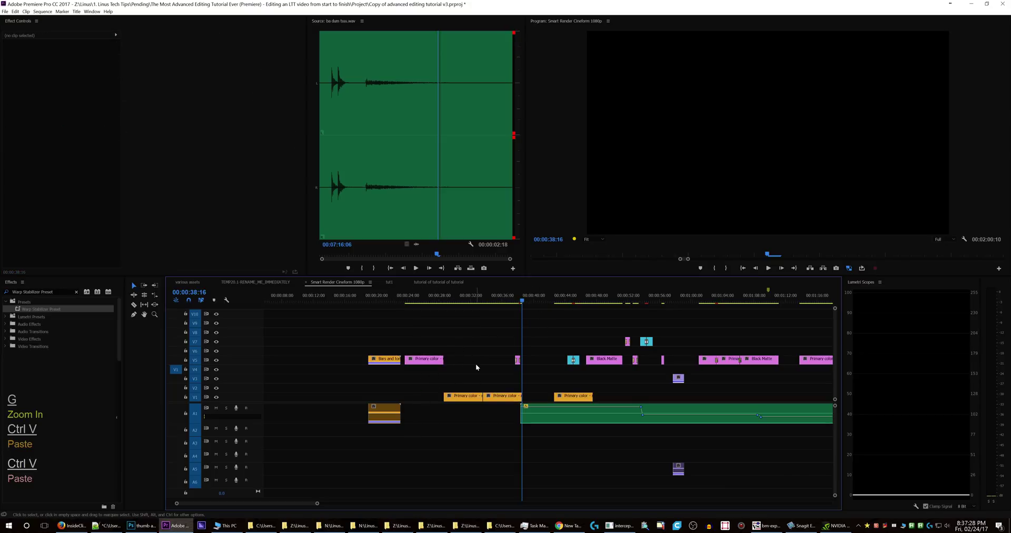
key(ctrl+F6)
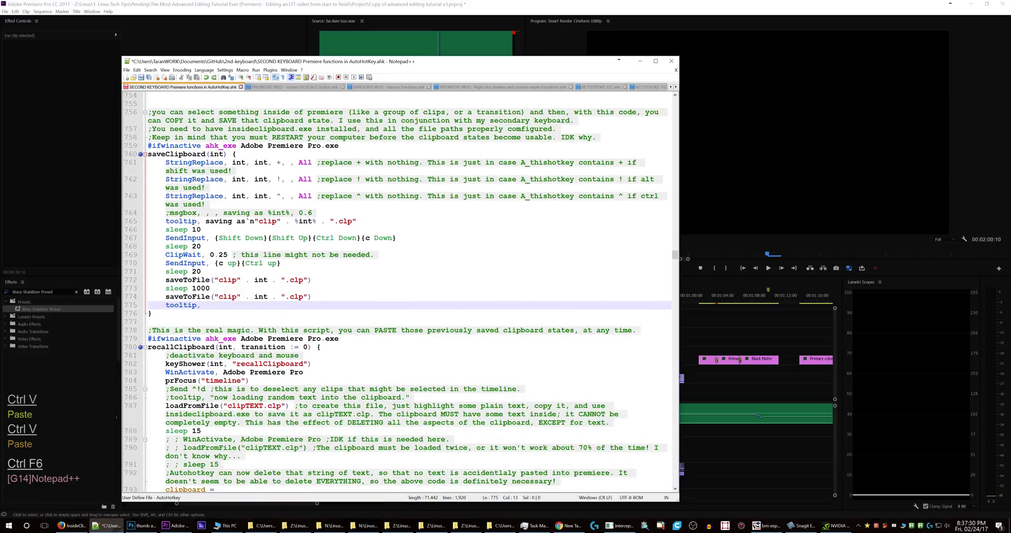